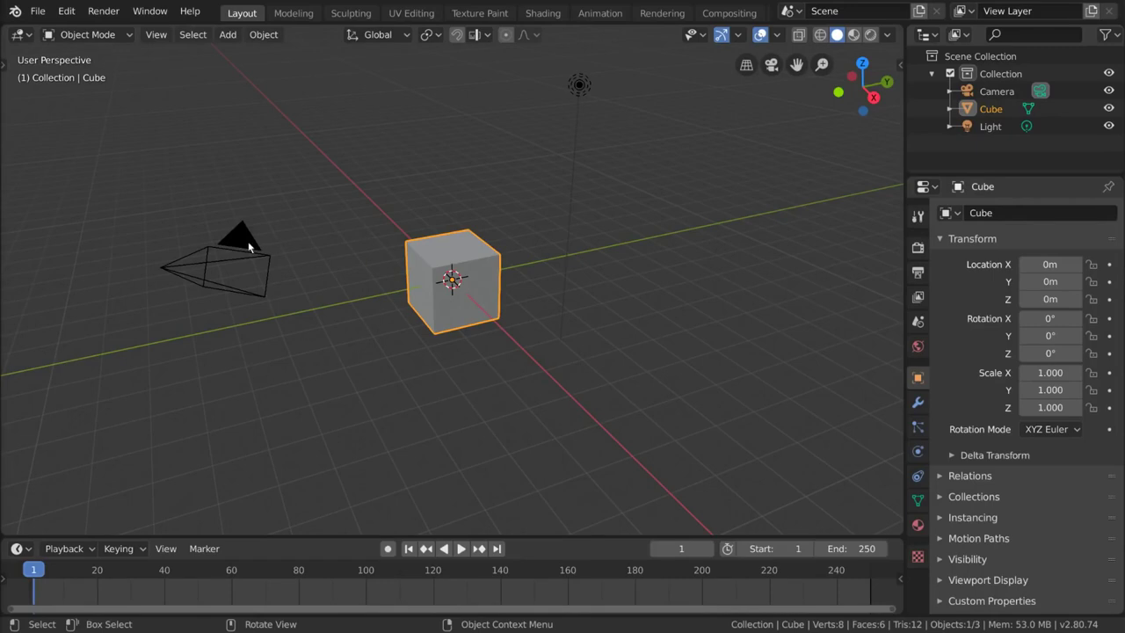
Select the camera, then select every object with A and deselect all with Alt+A.
click(246, 244)
click(419, 180)
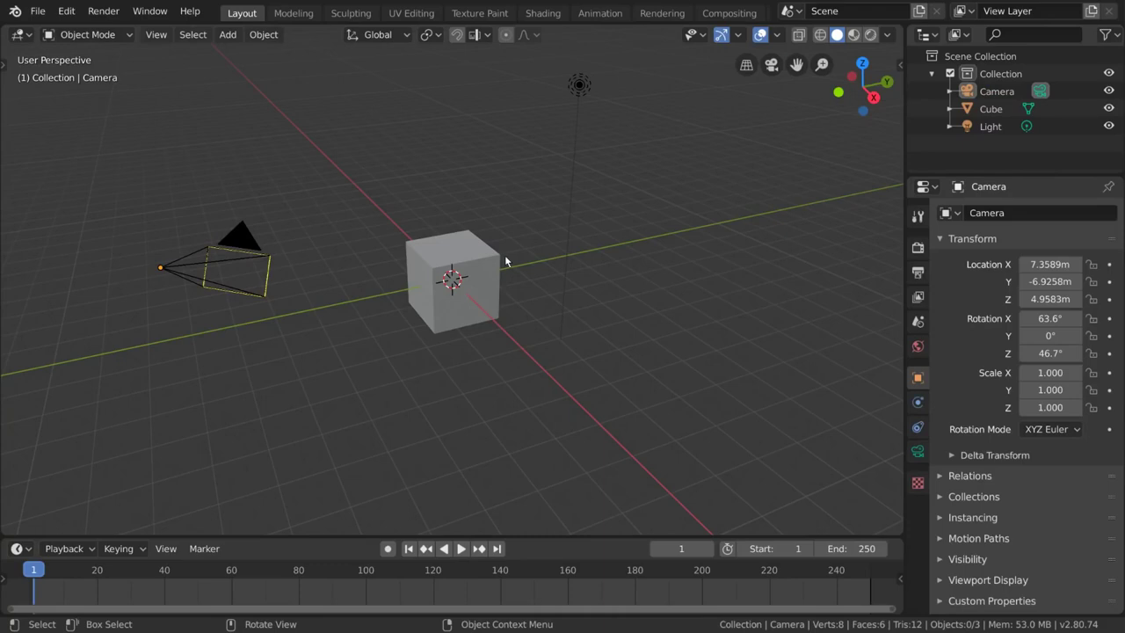
key(a)
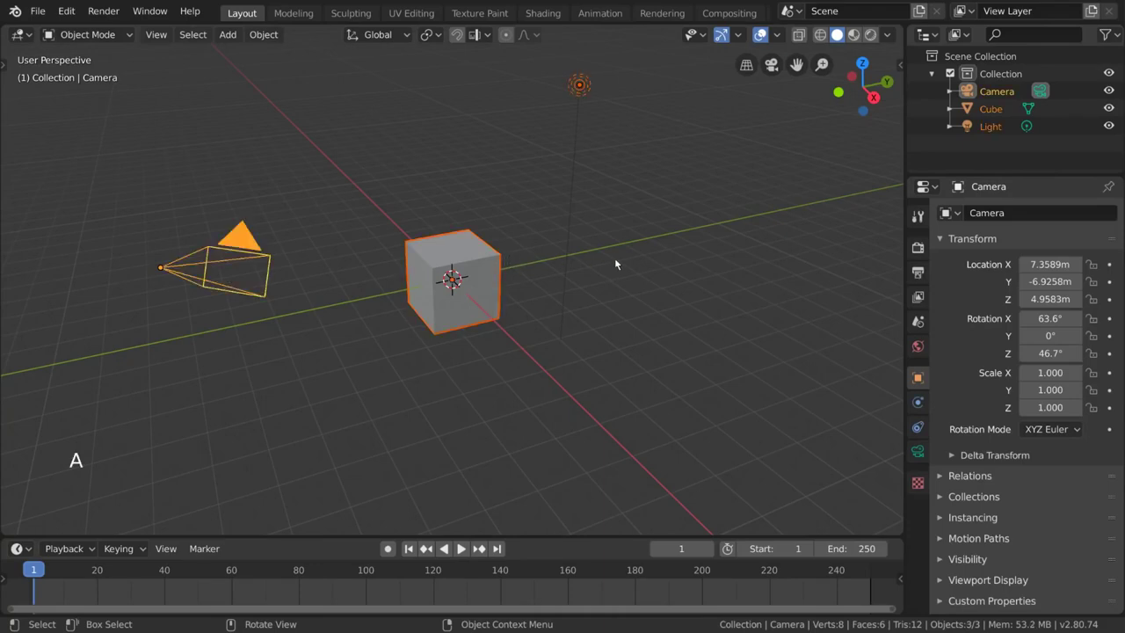
key(alt+a)
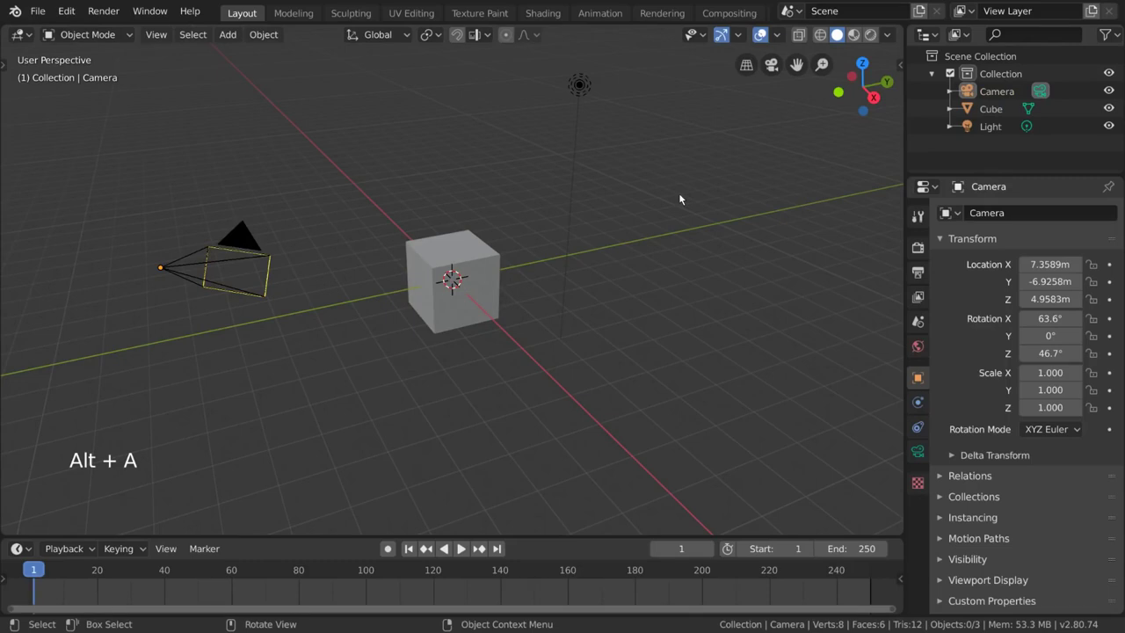
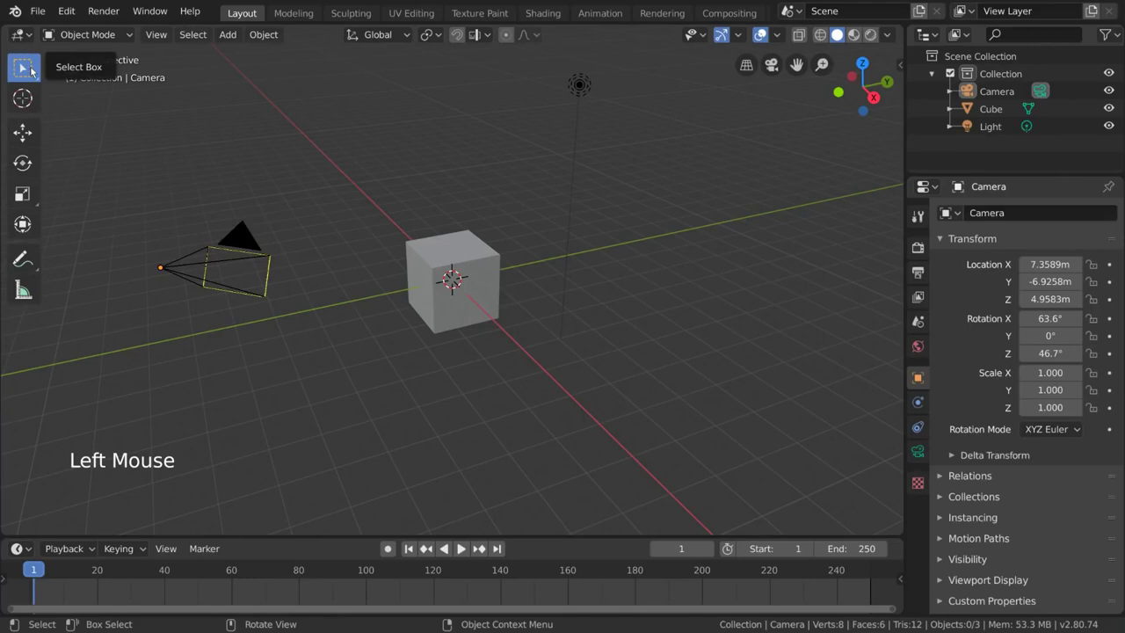
With box select active, build a camera-cube-light selection by Shift-clicking, then leave only the camera selected.
click(416, 96)
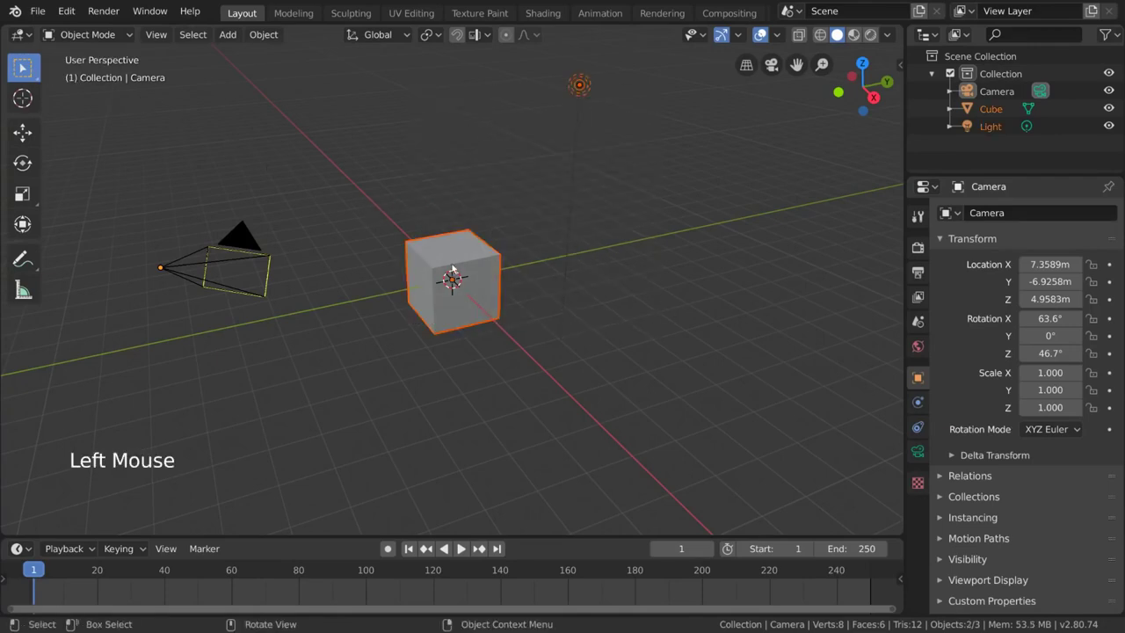
click(323, 180)
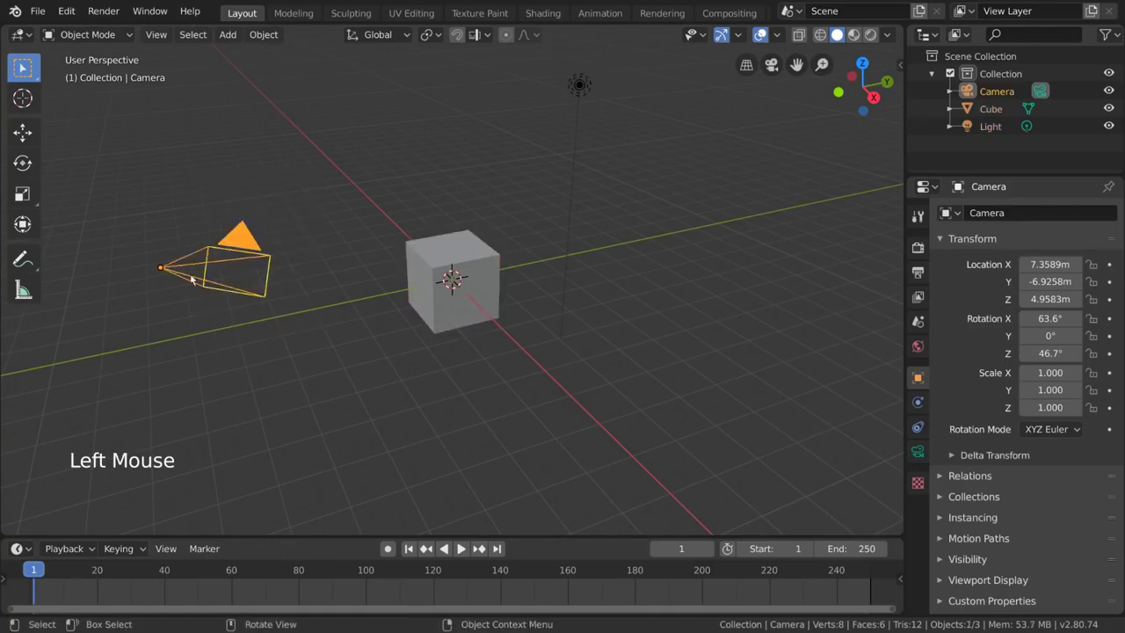
click(182, 187)
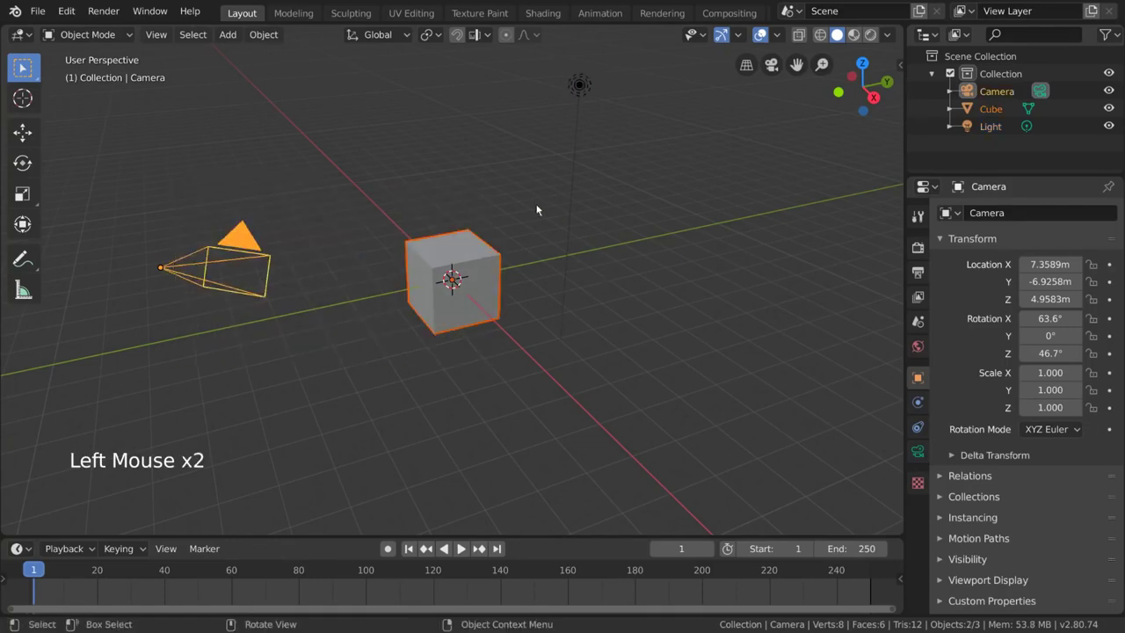
click(231, 109)
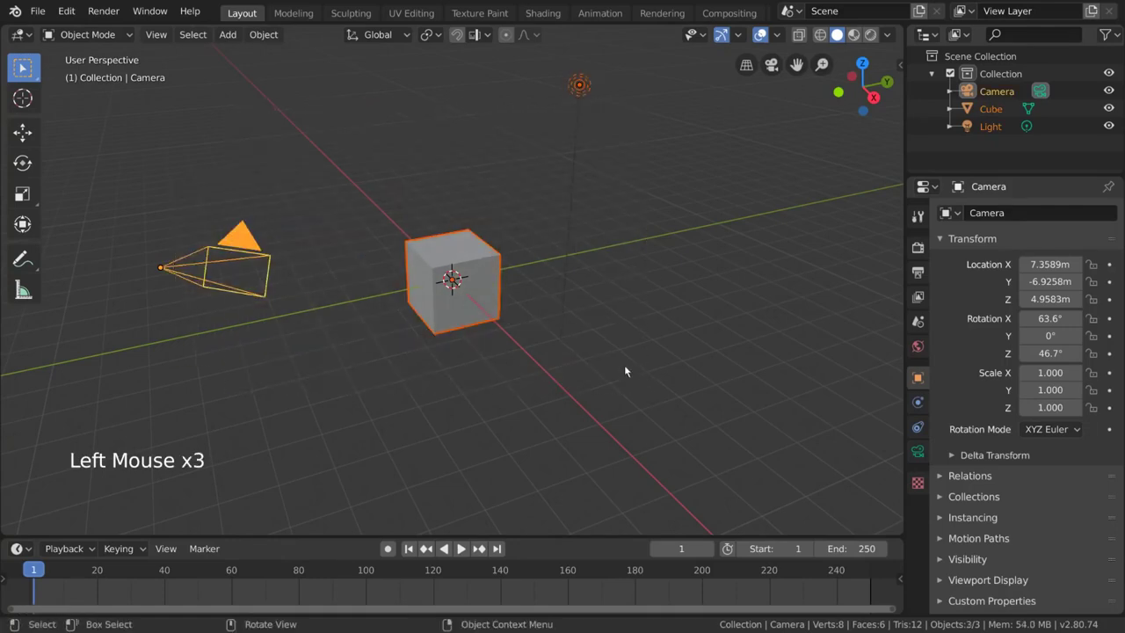
click(407, 107)
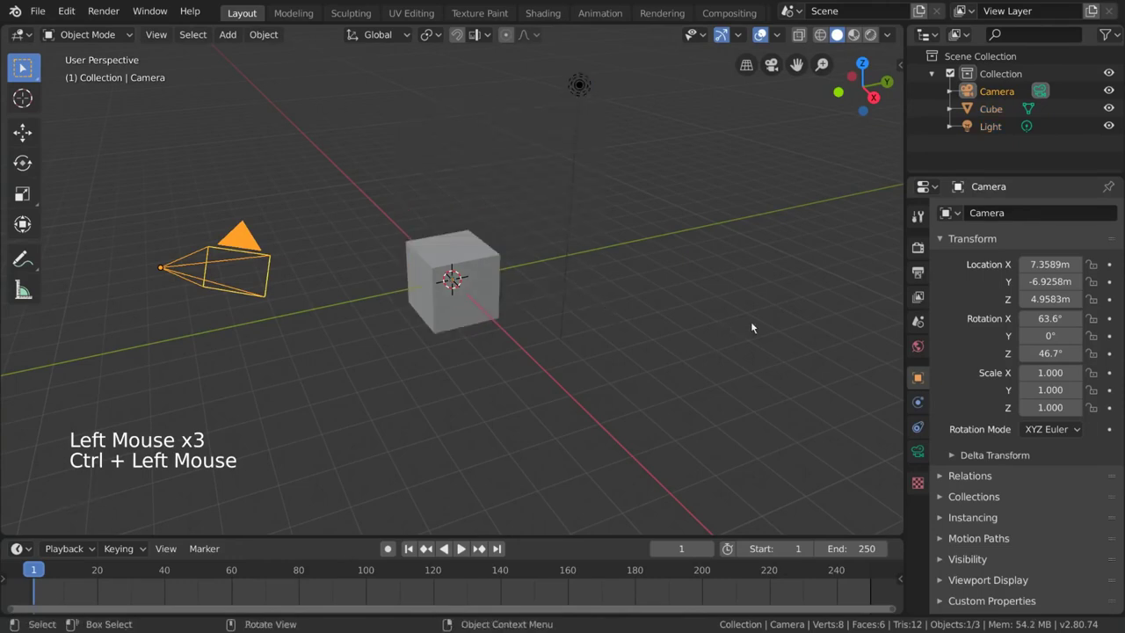
Try box select and cancel it, then circle-select over the cube and light.
key(b)
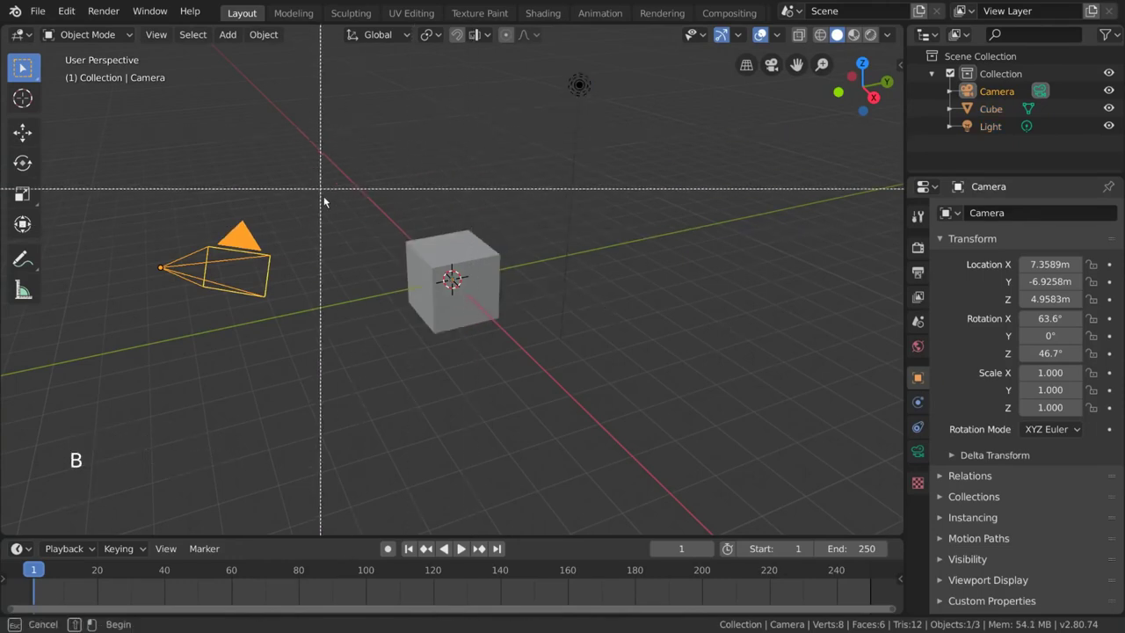
key(b)
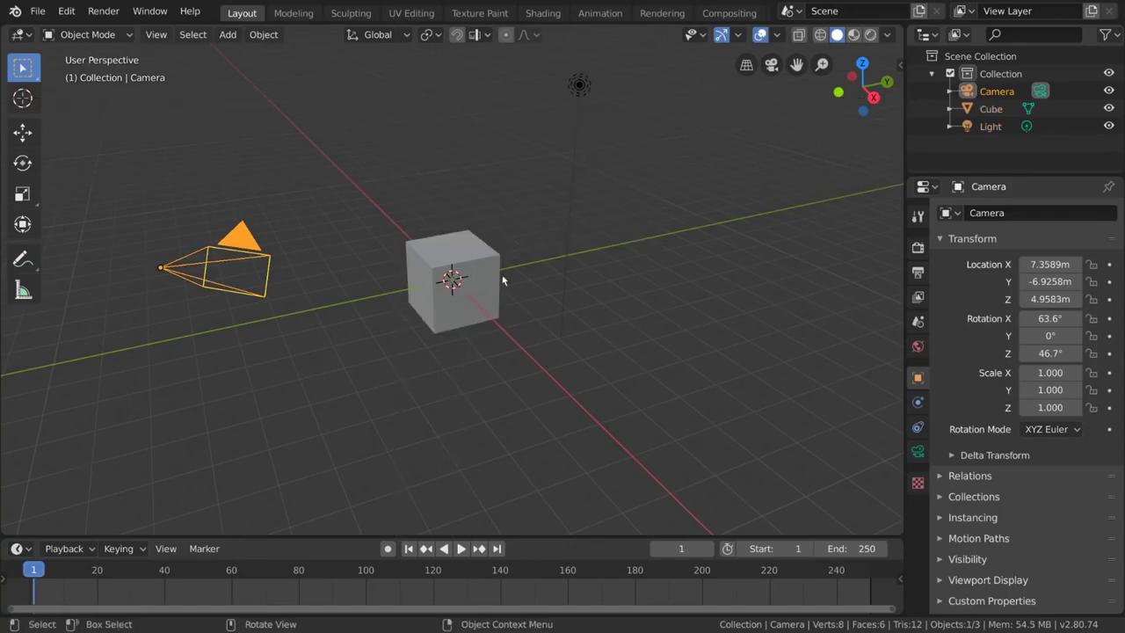
key(c)
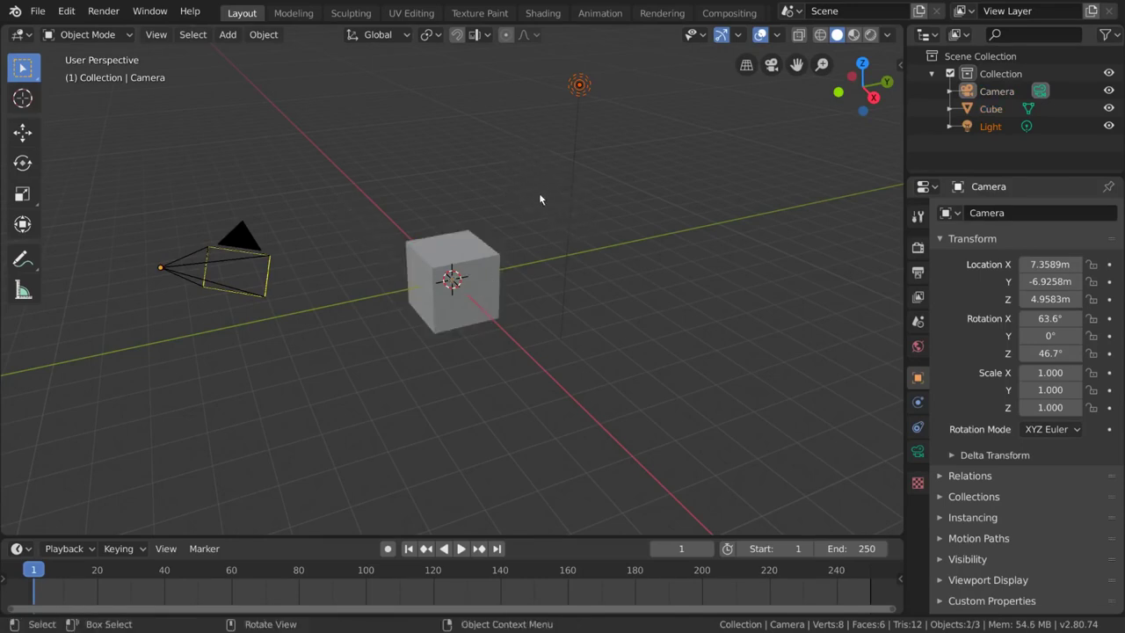
Toggle objects in and out of the selection until only the camera remains selected.
click(465, 244)
click(248, 238)
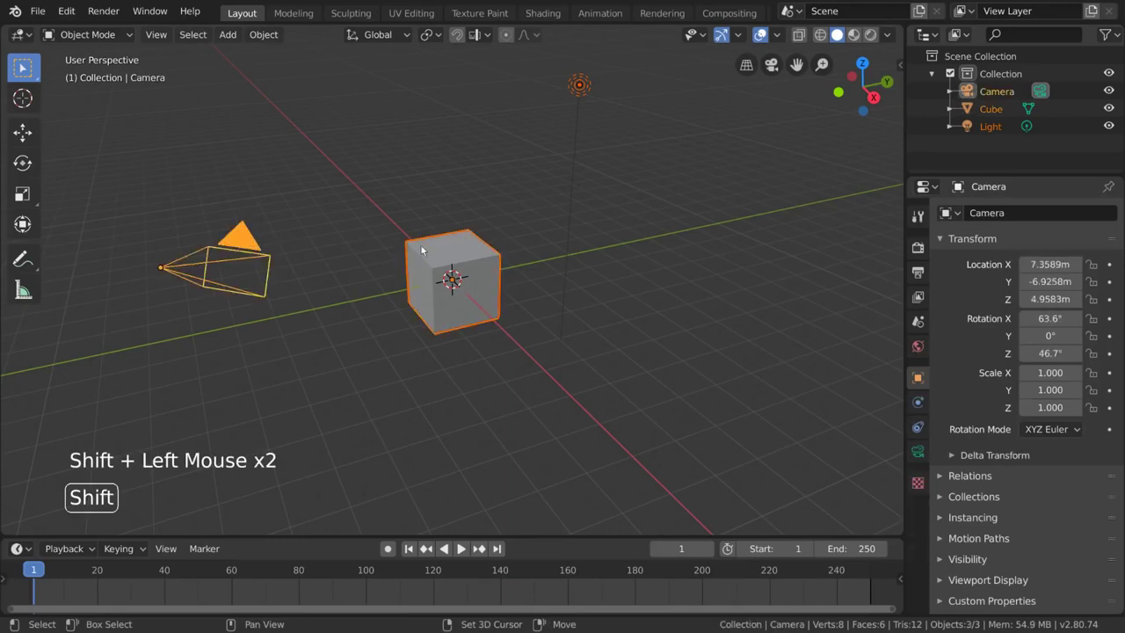
click(454, 247)
click(579, 88)
click(577, 118)
click(487, 246)
click(487, 246)
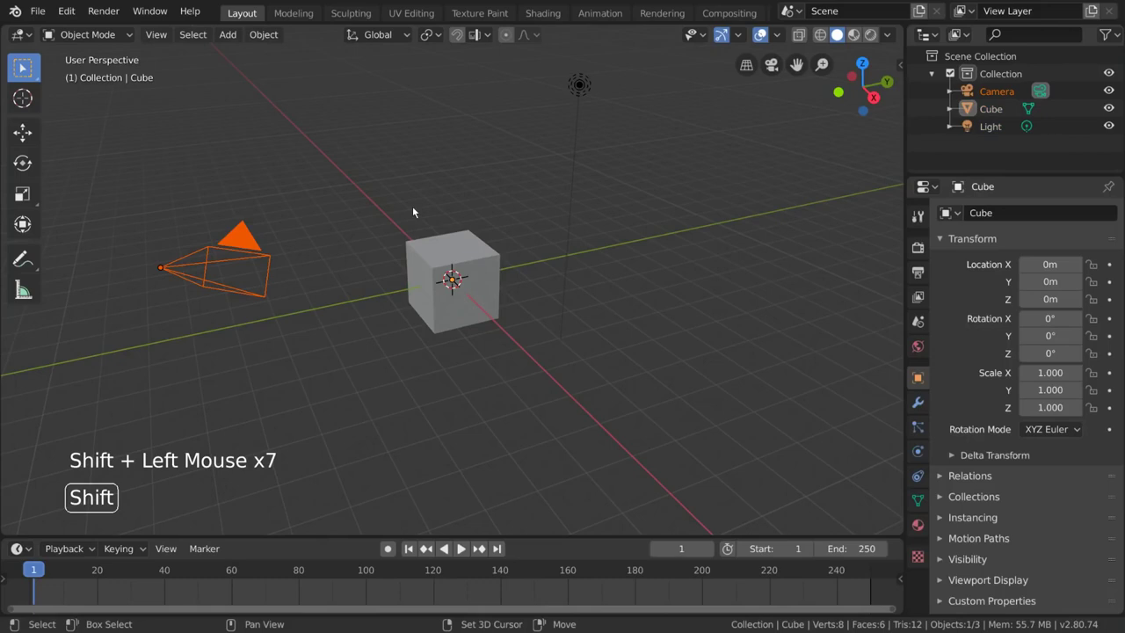
Add the cube and light back so all three are selected, cycling the active object between them.
click(256, 243)
click(437, 247)
click(579, 121)
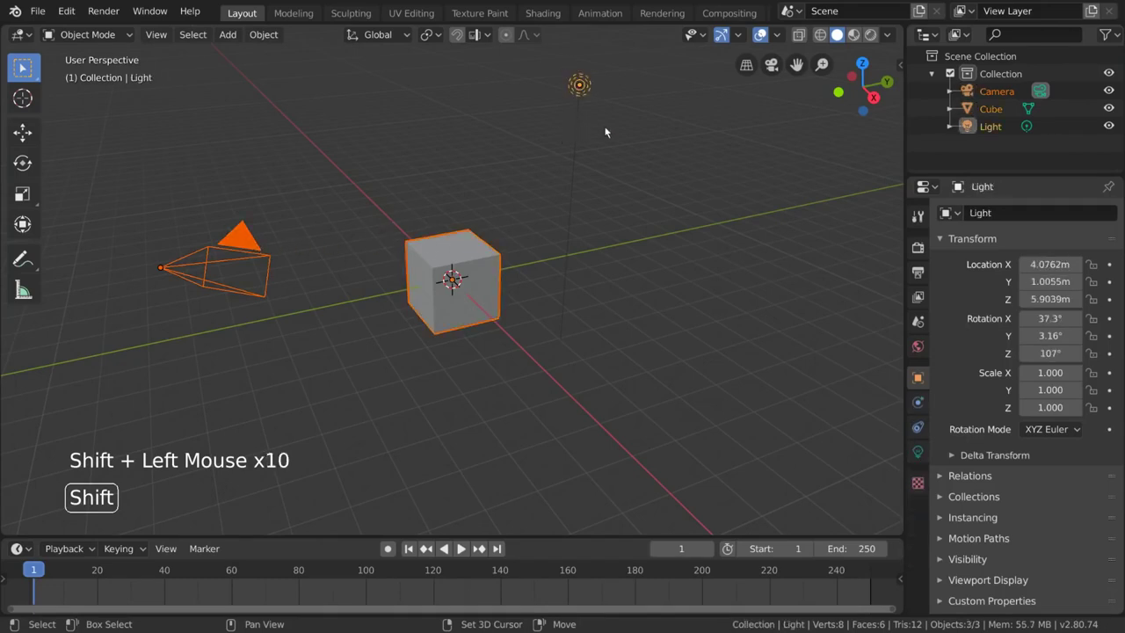
click(481, 260)
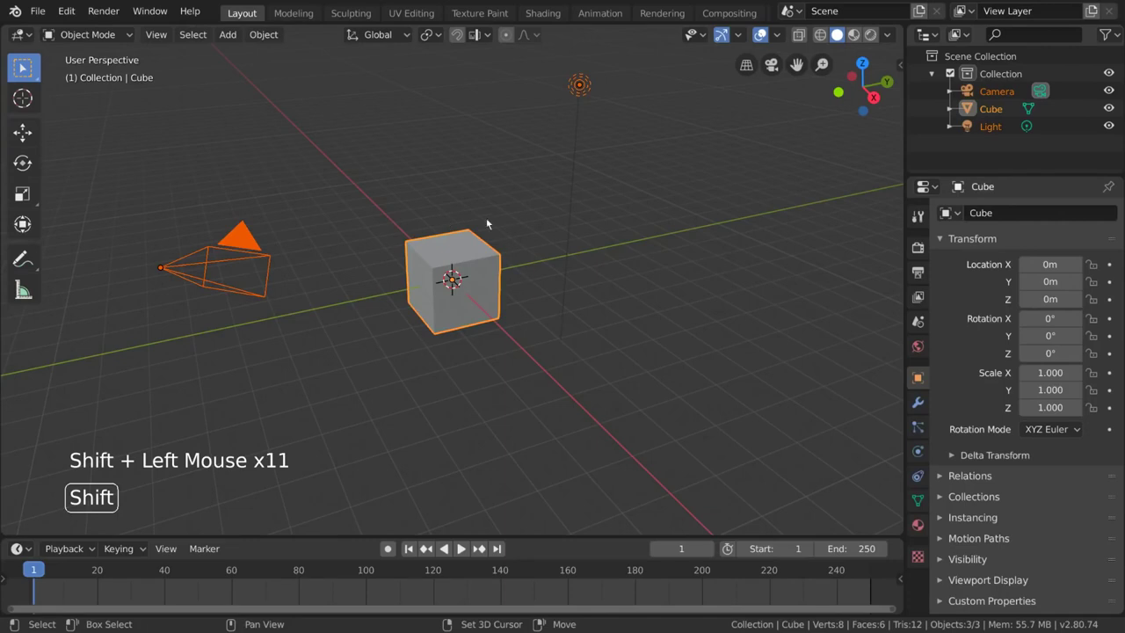
click(251, 245)
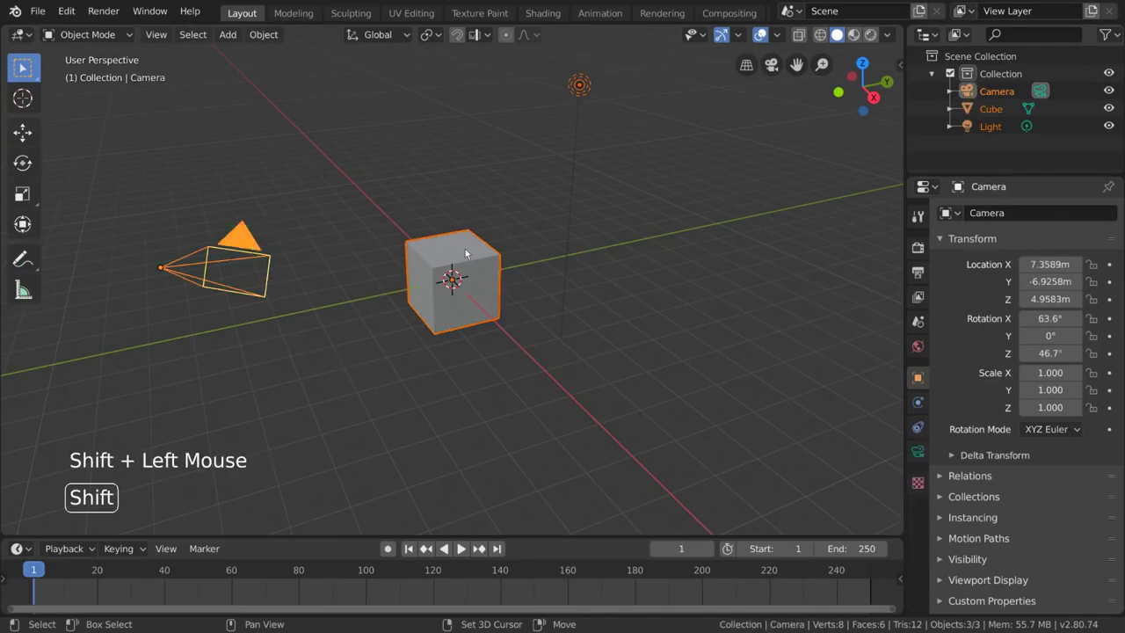
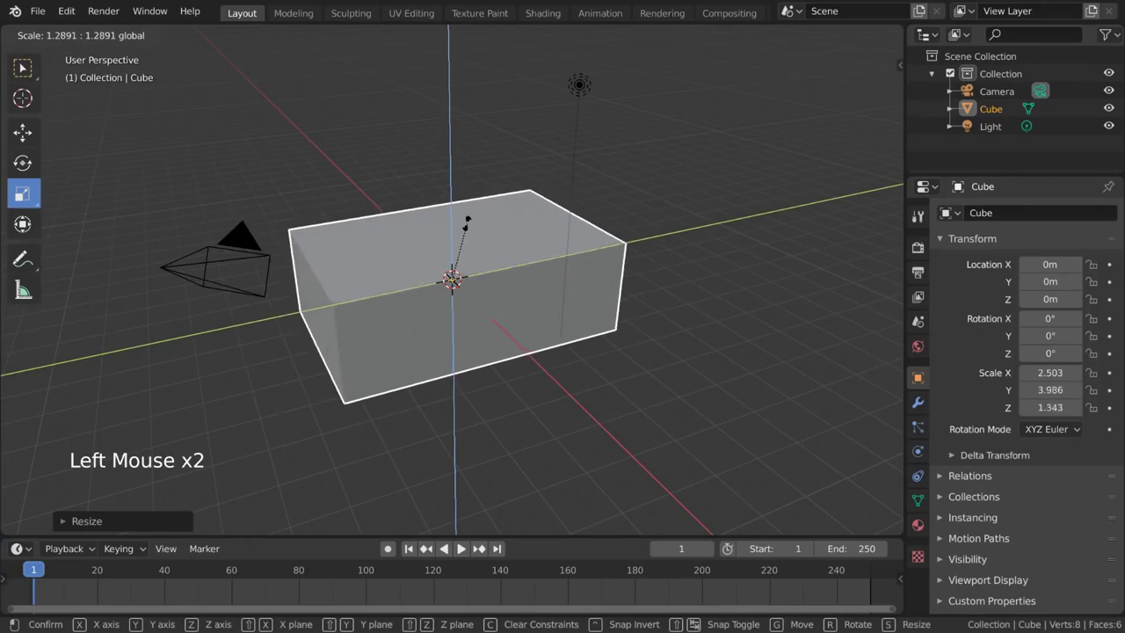
Scale the cube into a wide flat box of roughly 1.83 × 1.95 × 0.86.
click(477, 266)
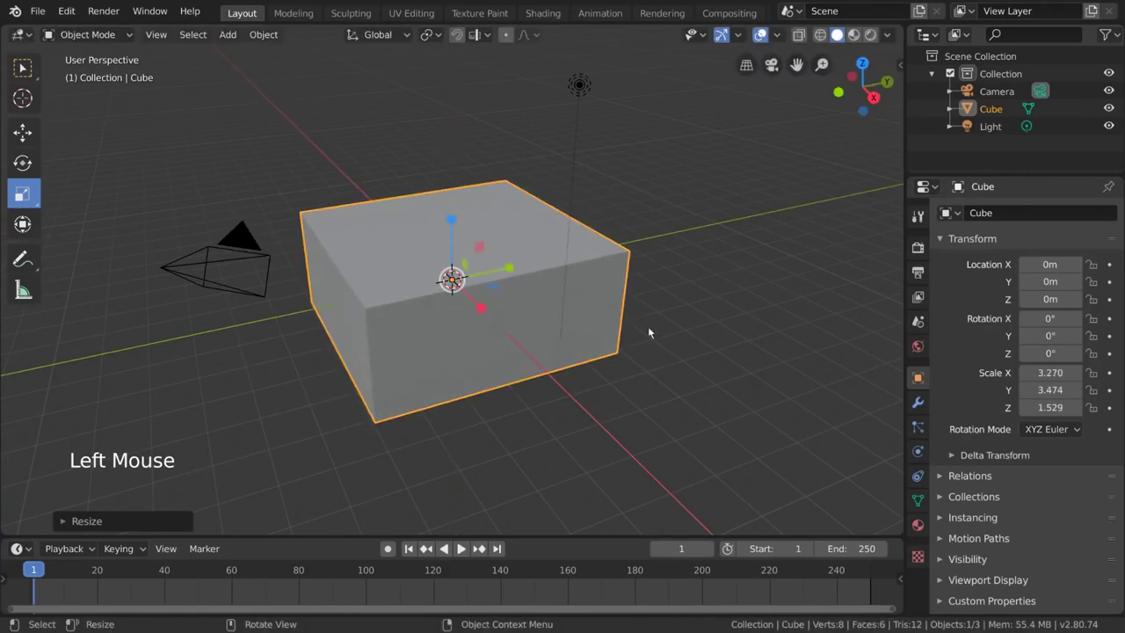
click(717, 228)
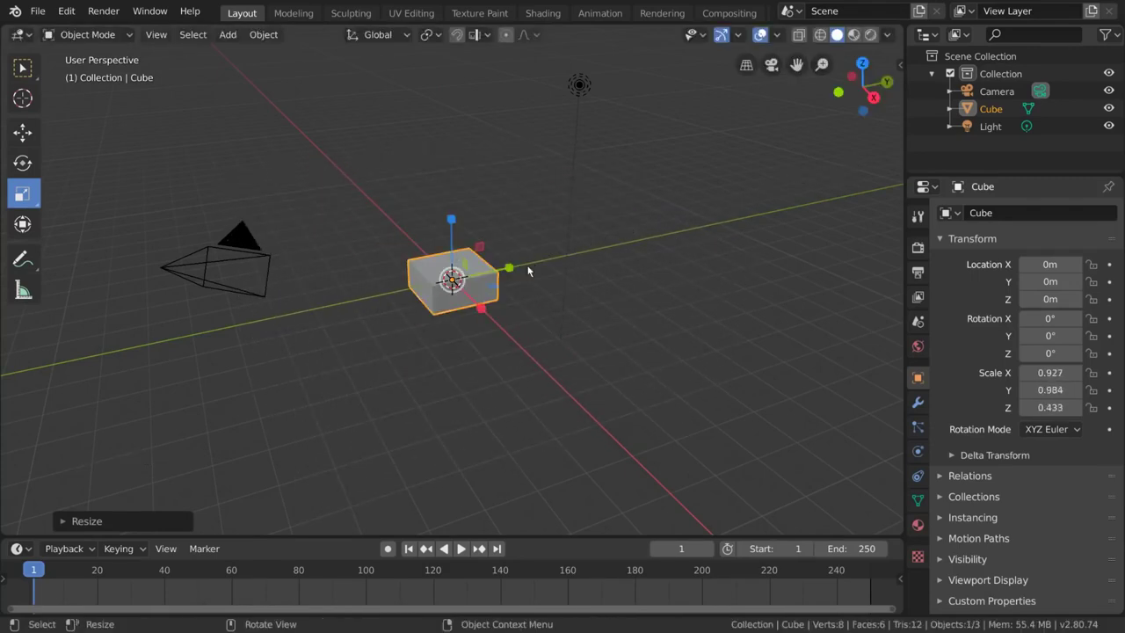
key(s)
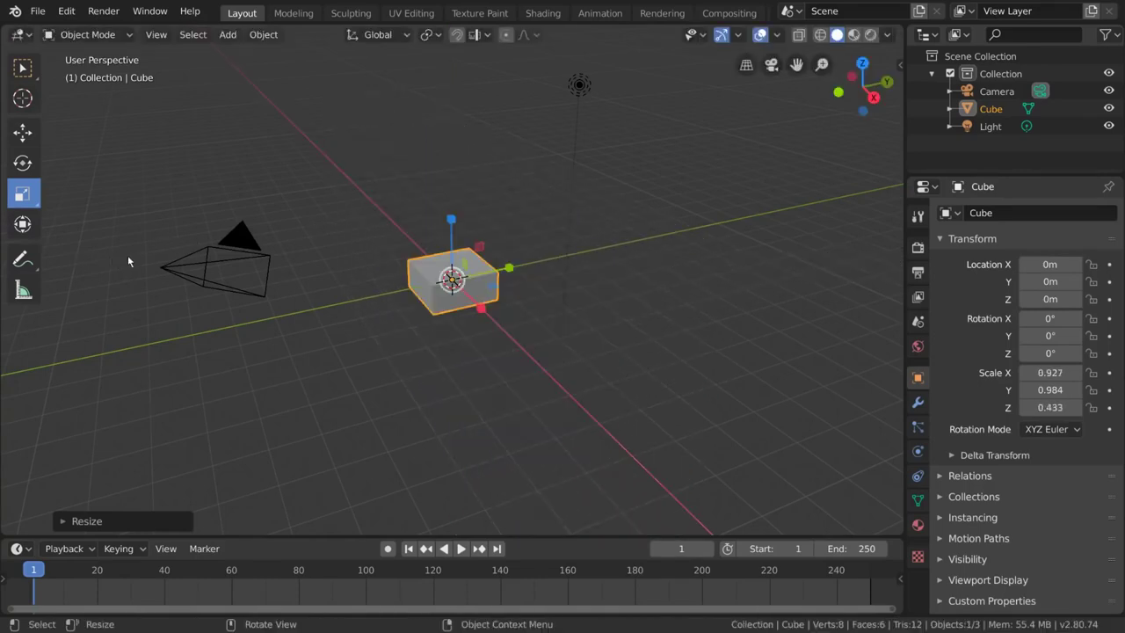
key(s)
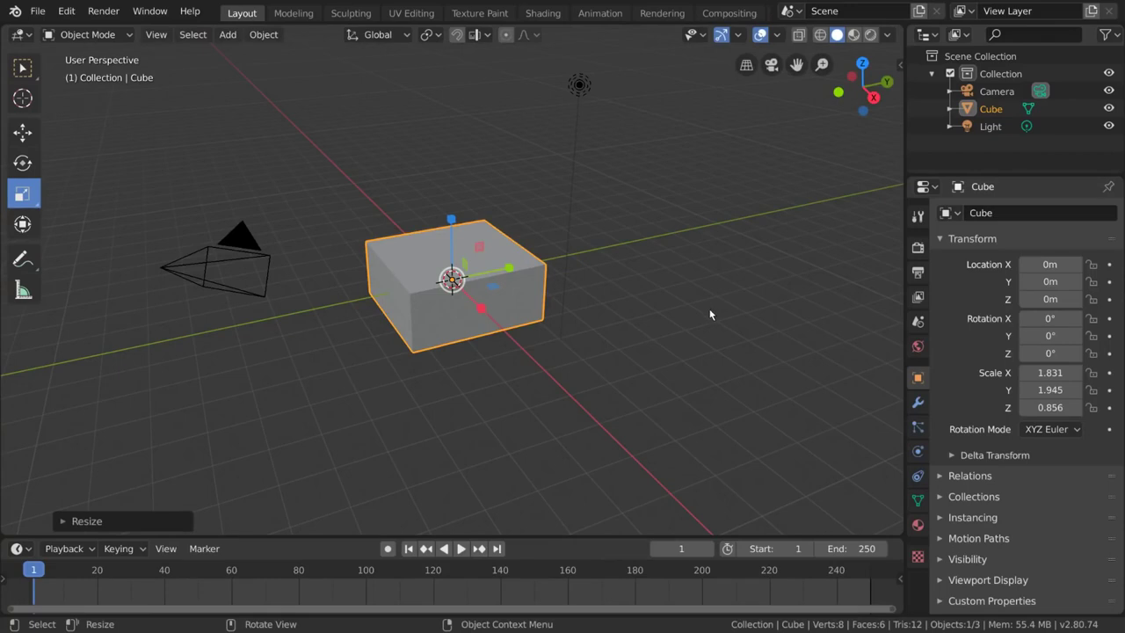
key(alt+r)
Clear the cube's scale and location back to a unit cube at the origin and return to the Select tool.
key(alt+s)
key(alt+g)
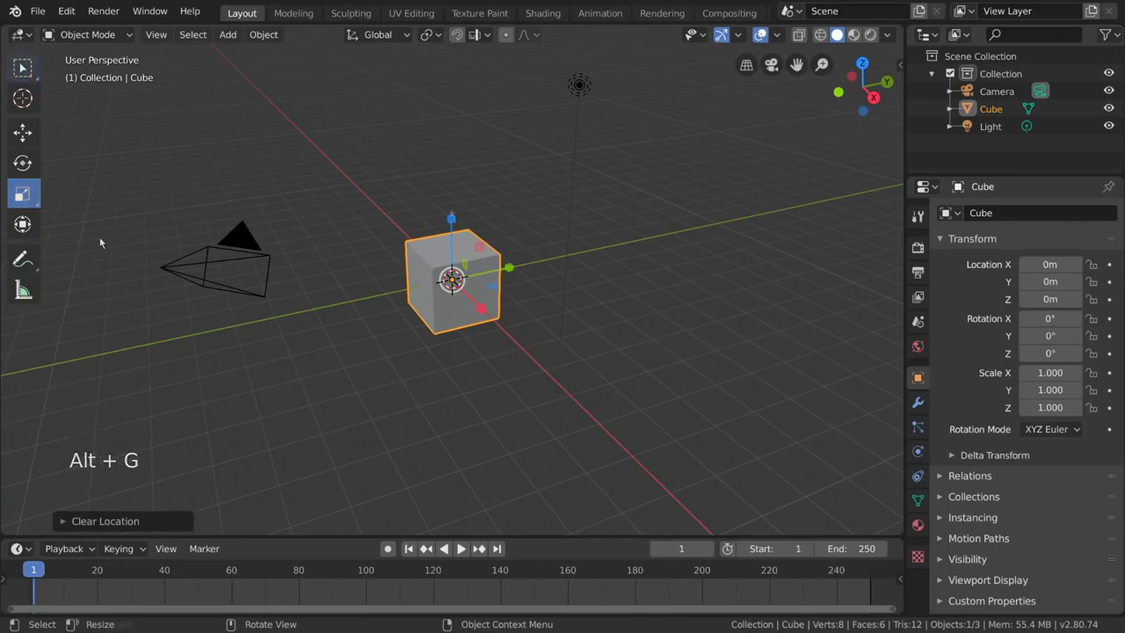
key(r)
key(s)
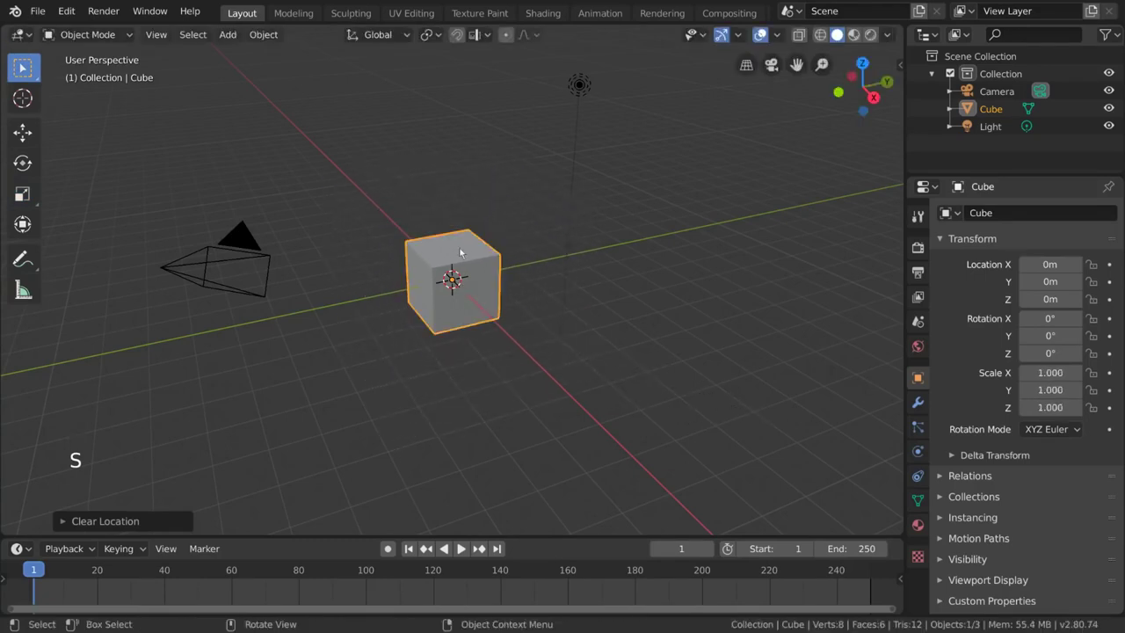
key(g)
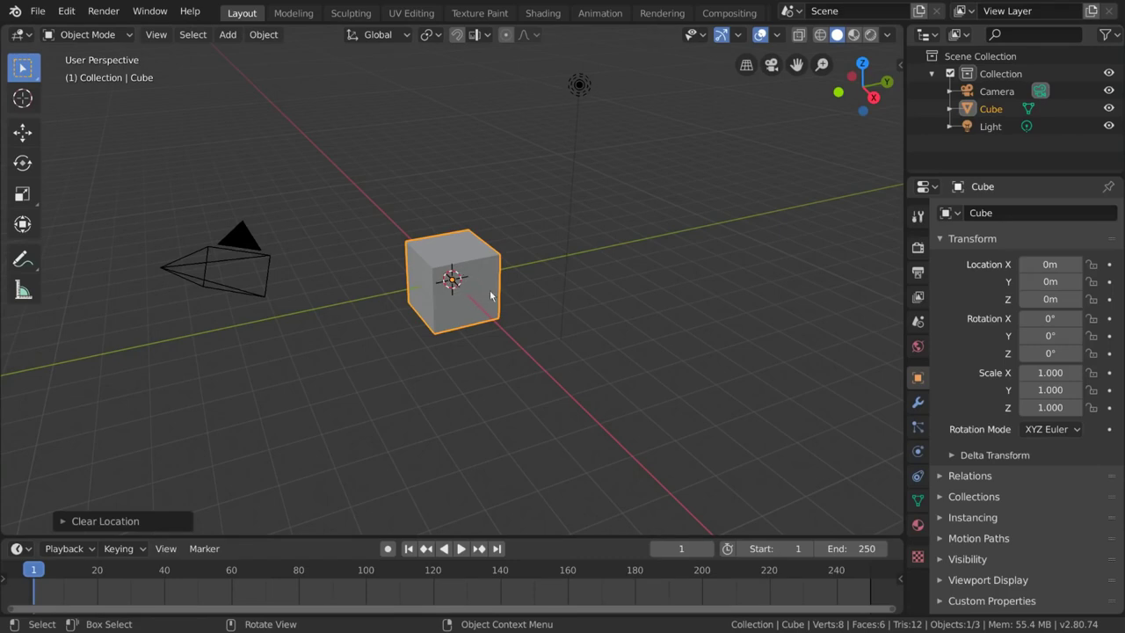
Set the transform pivot point to 3D Cursor, testing a scale and cancelling it.
click(437, 38)
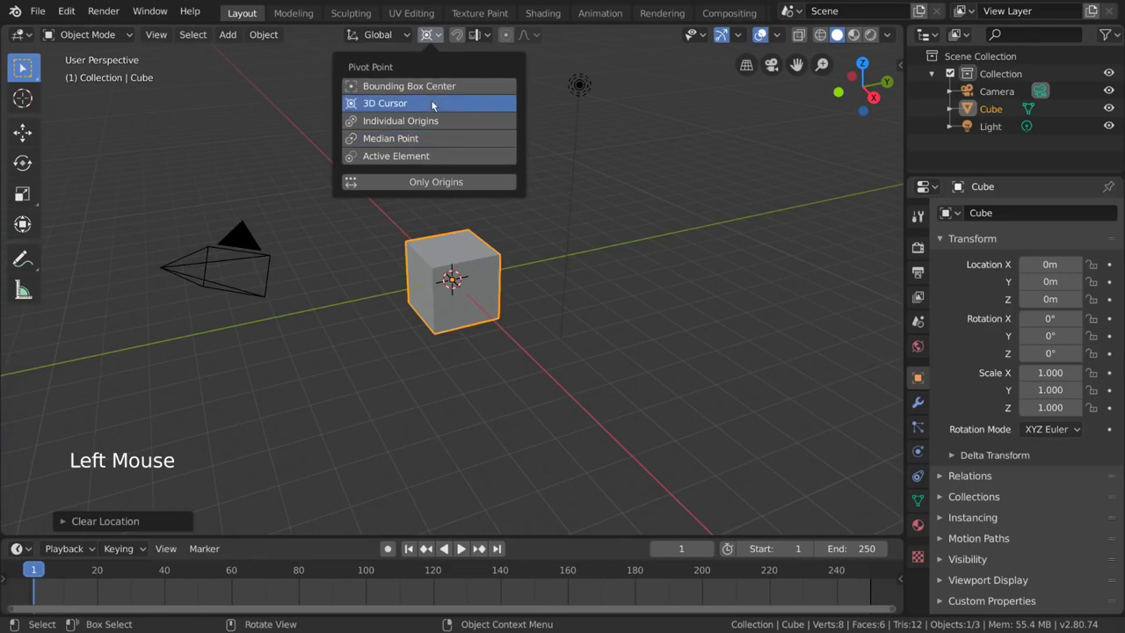
key(s)
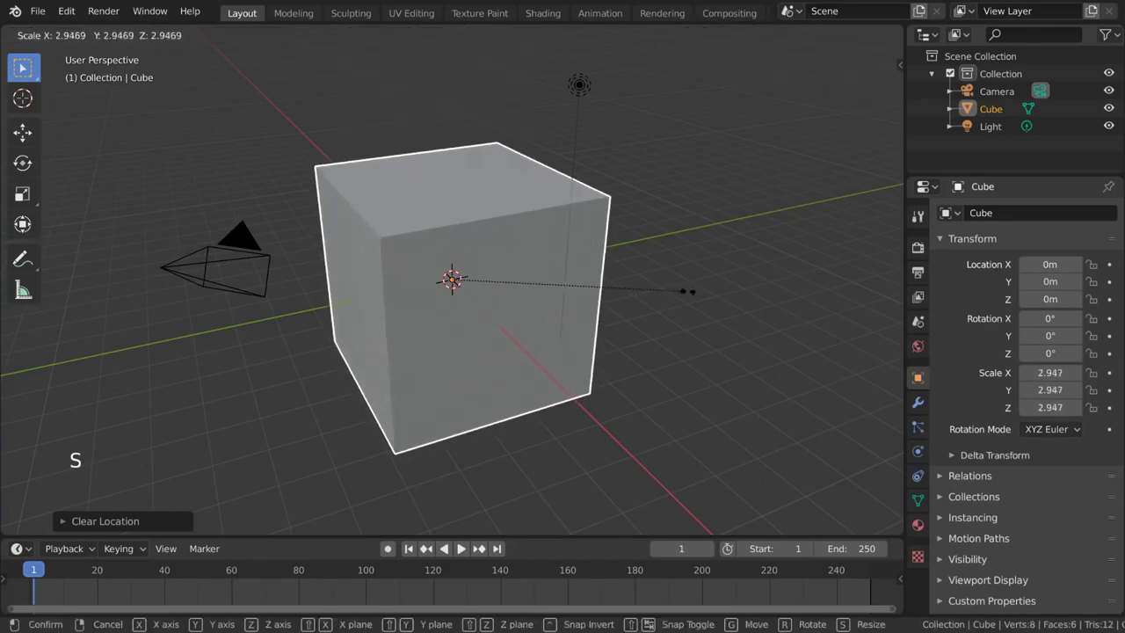
key(r)
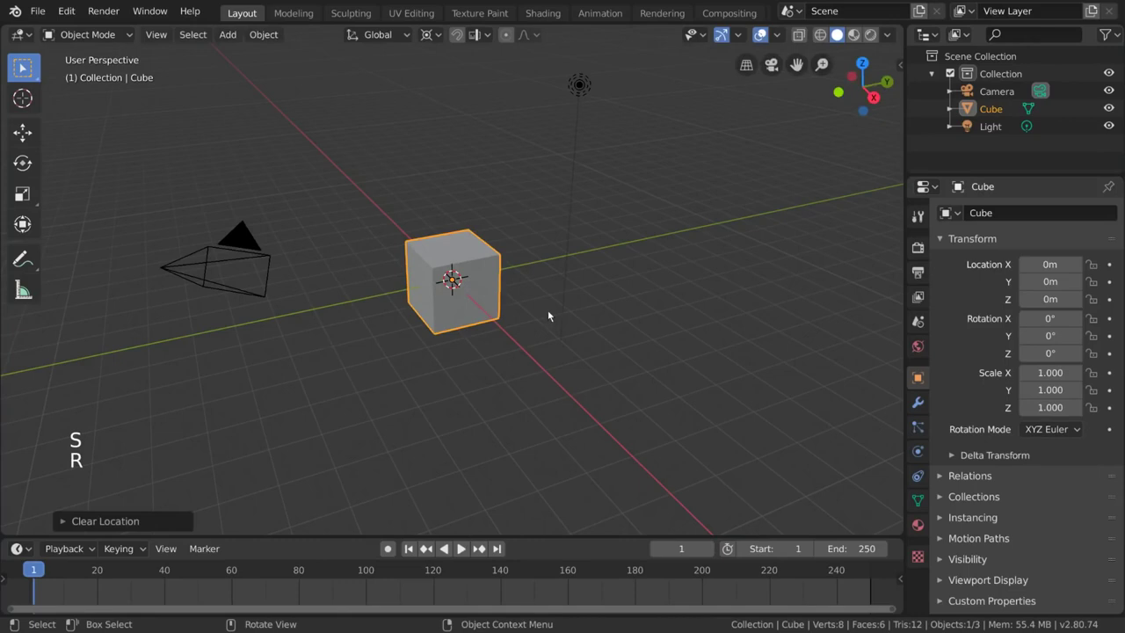
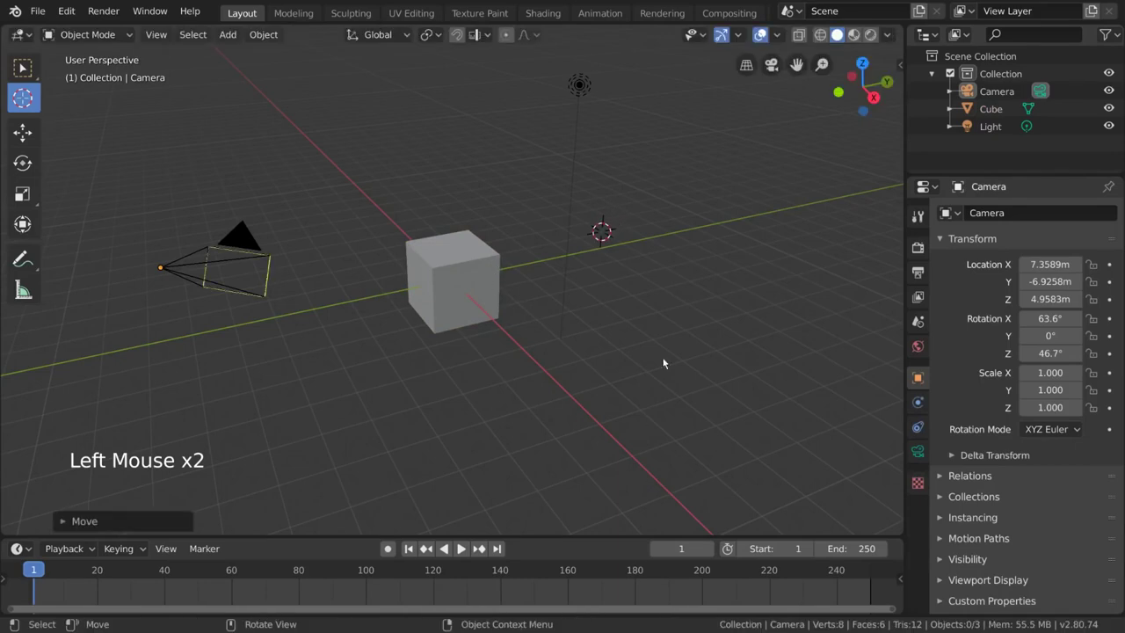
Place the 3D cursor in empty space right of the cube and cancel a test scale around it.
right_click(714, 307)
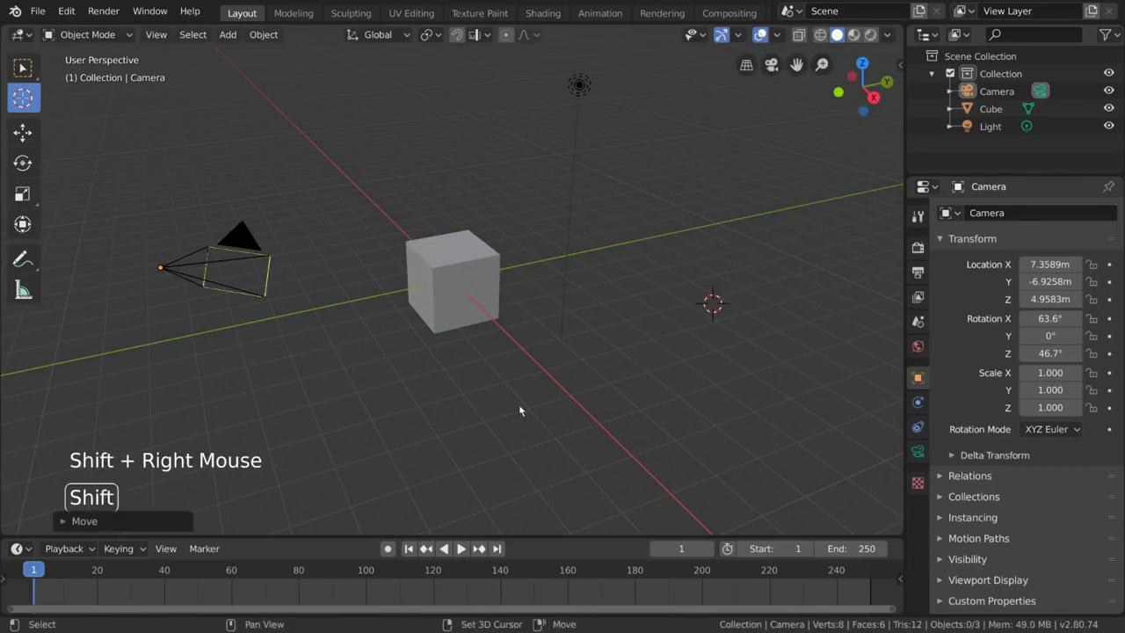
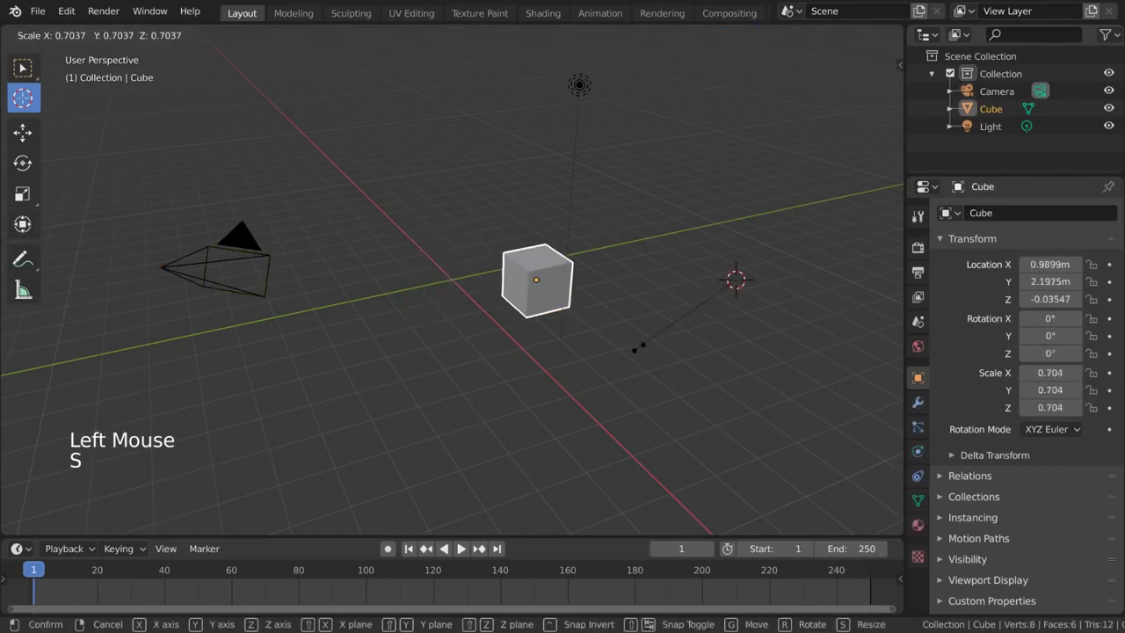
key(r)
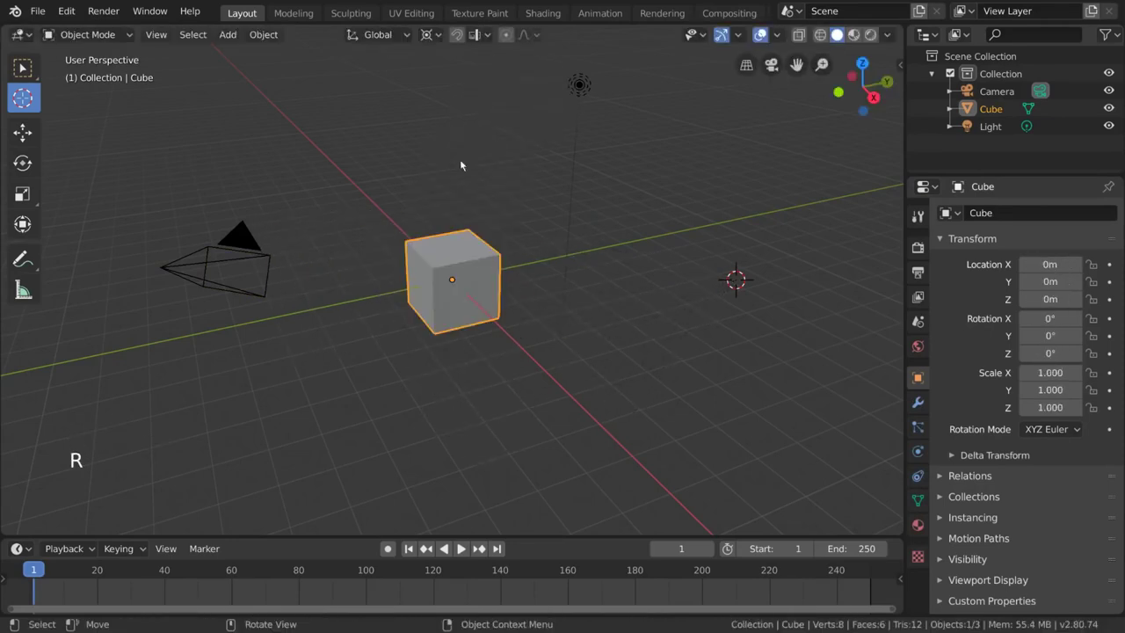
Reposition the 3D cursor around the viewport and snap the cube onto it with Selection to Cursor.
click(431, 42)
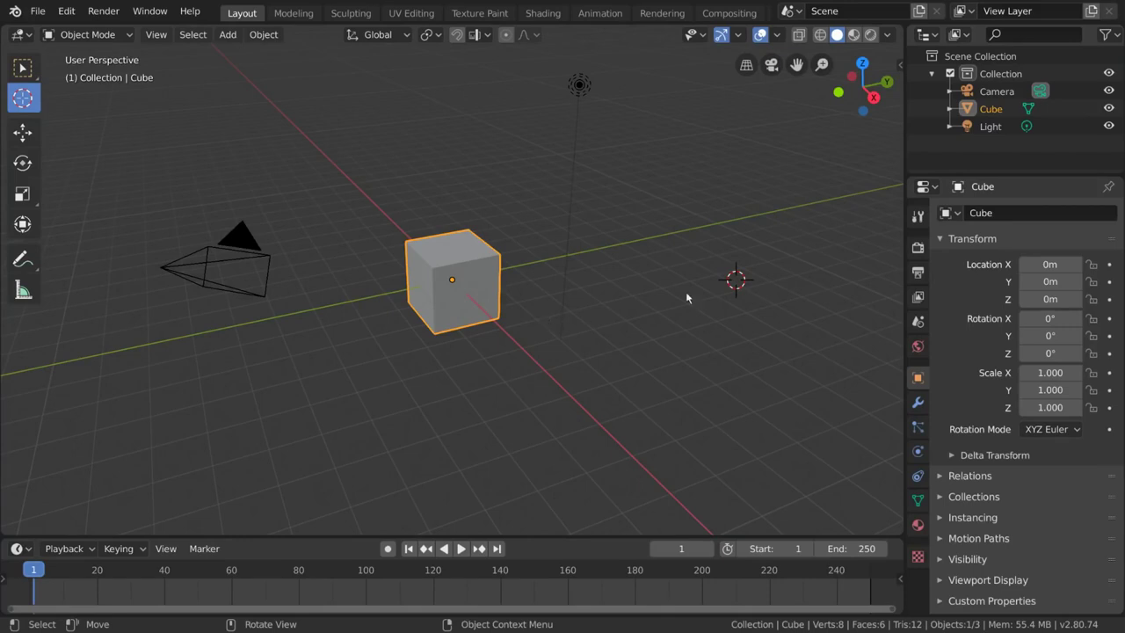
right_click(540, 180)
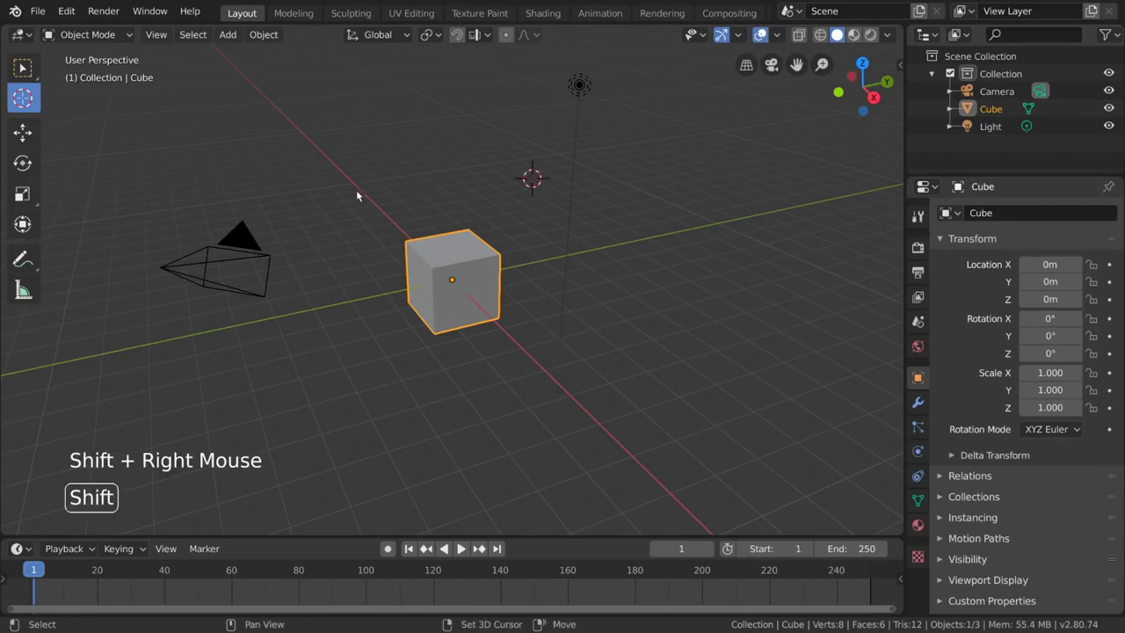
right_click(343, 197)
right_click(346, 318)
right_click(639, 214)
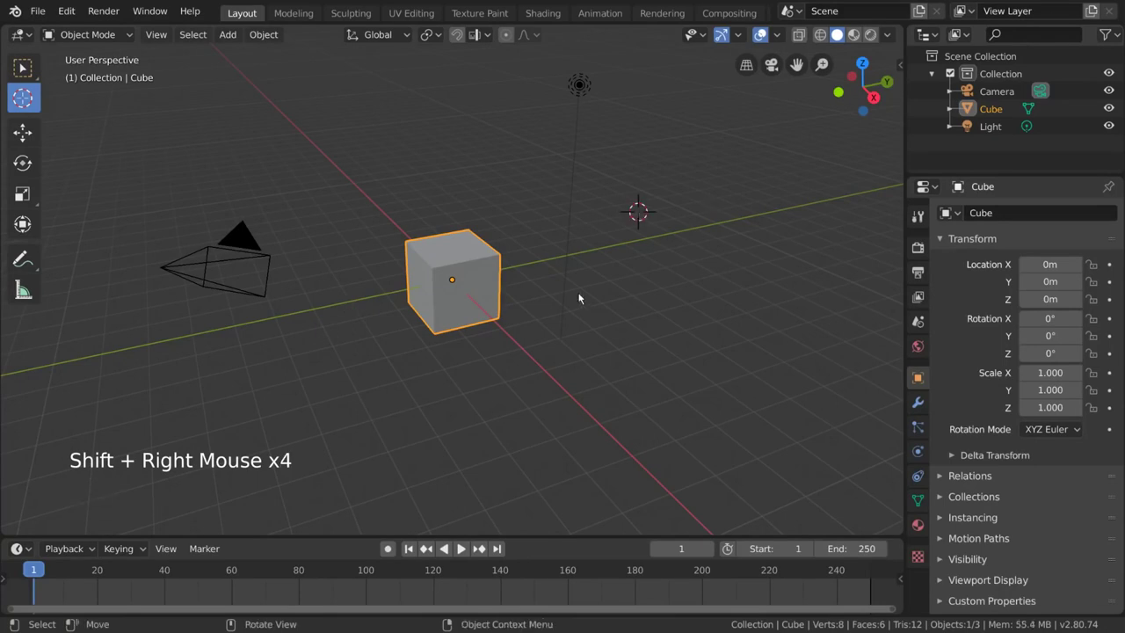
click(288, 35)
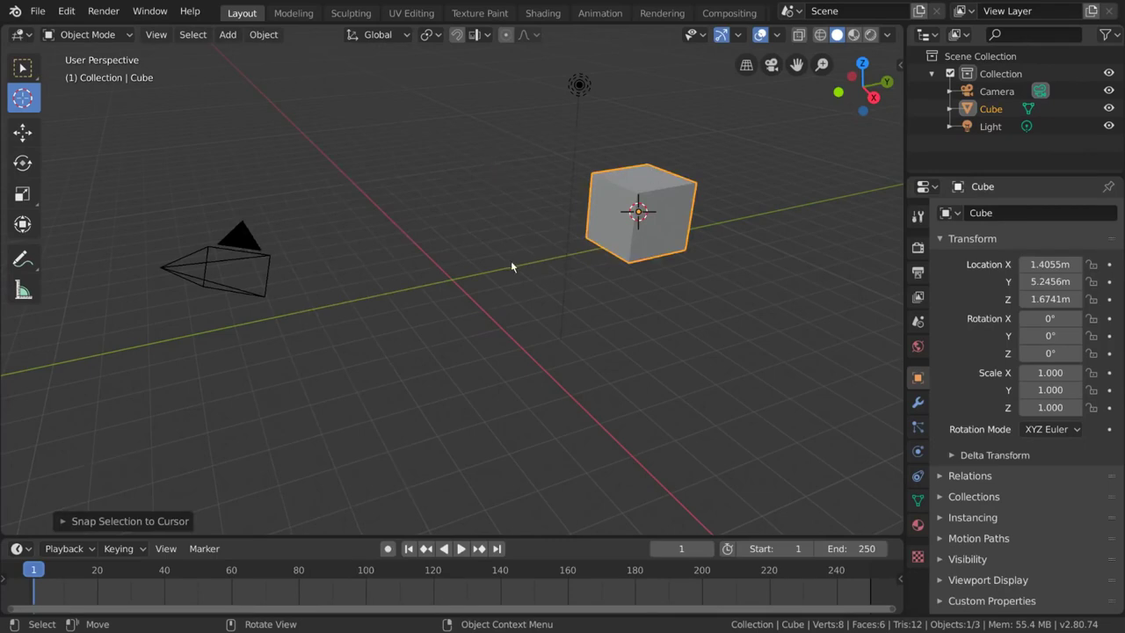
Place the cursor left of the origin and snap the cube there, to about (-1.0, -1.2, 0.87).
right_click(408, 248)
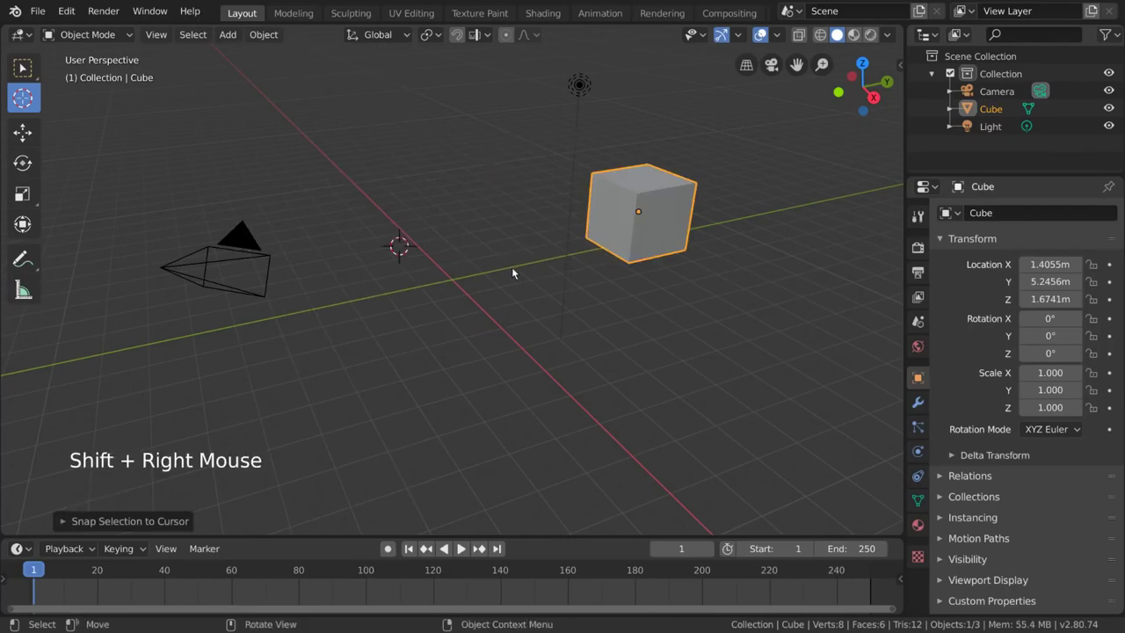
key(shift+s)
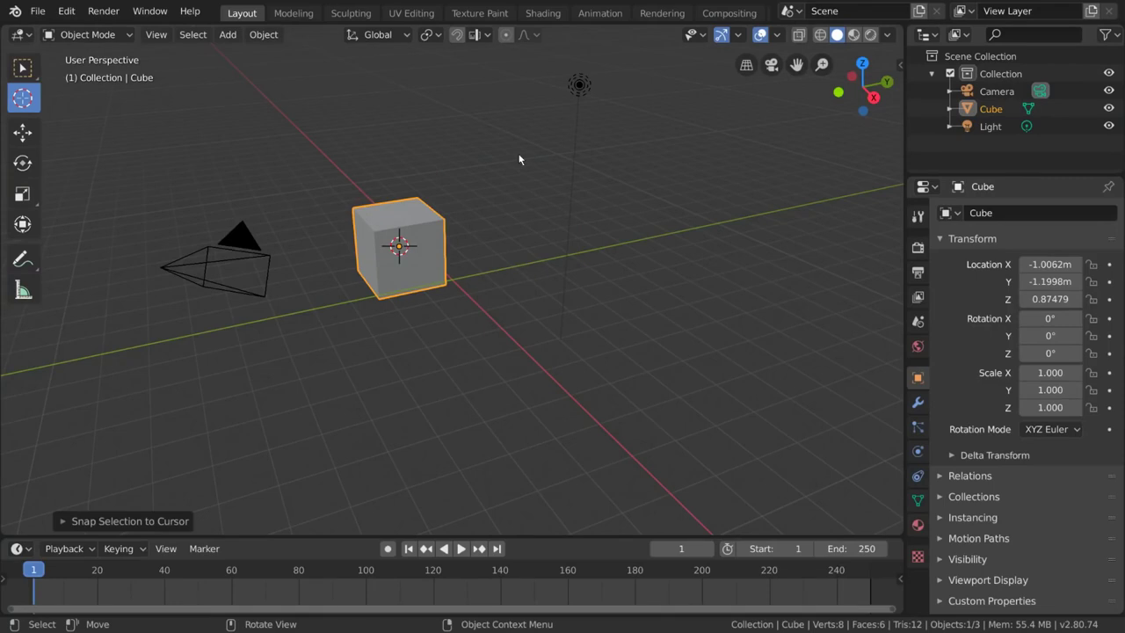
key(shift+s)
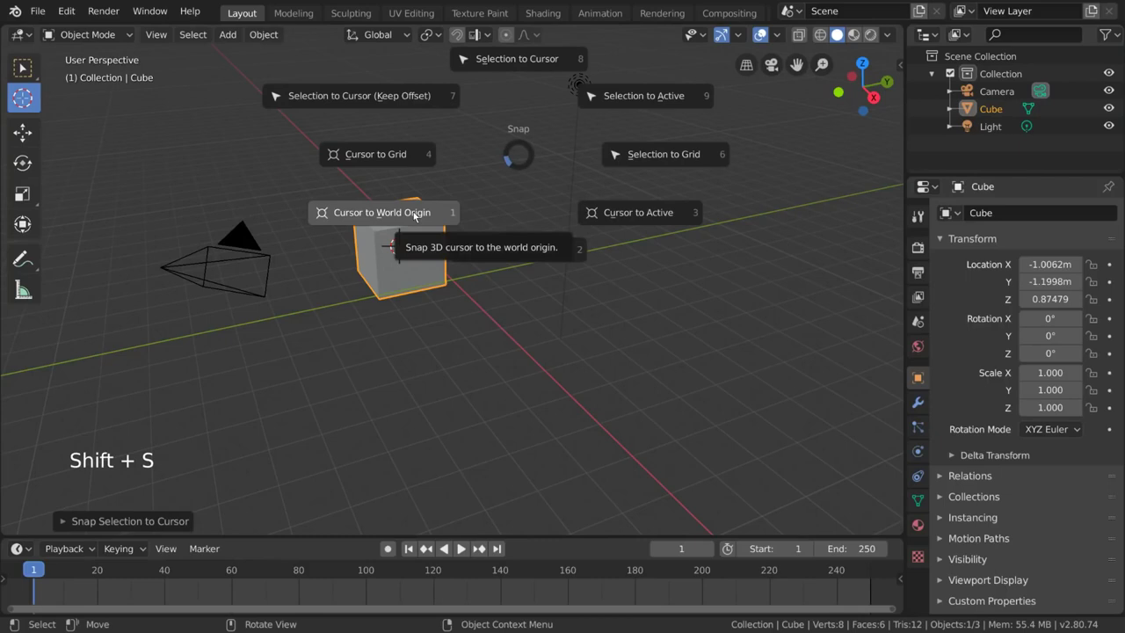
Set Transform Orientation to Local and slide the tilted cube along one of its own axes.
key(r)
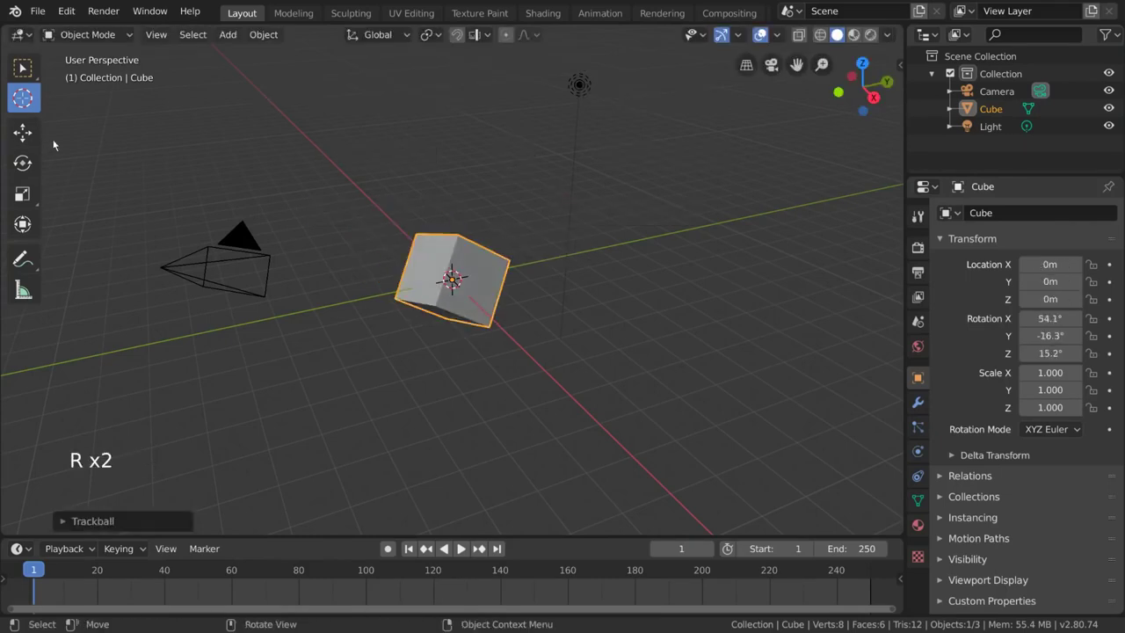
click(36, 161)
click(29, 143)
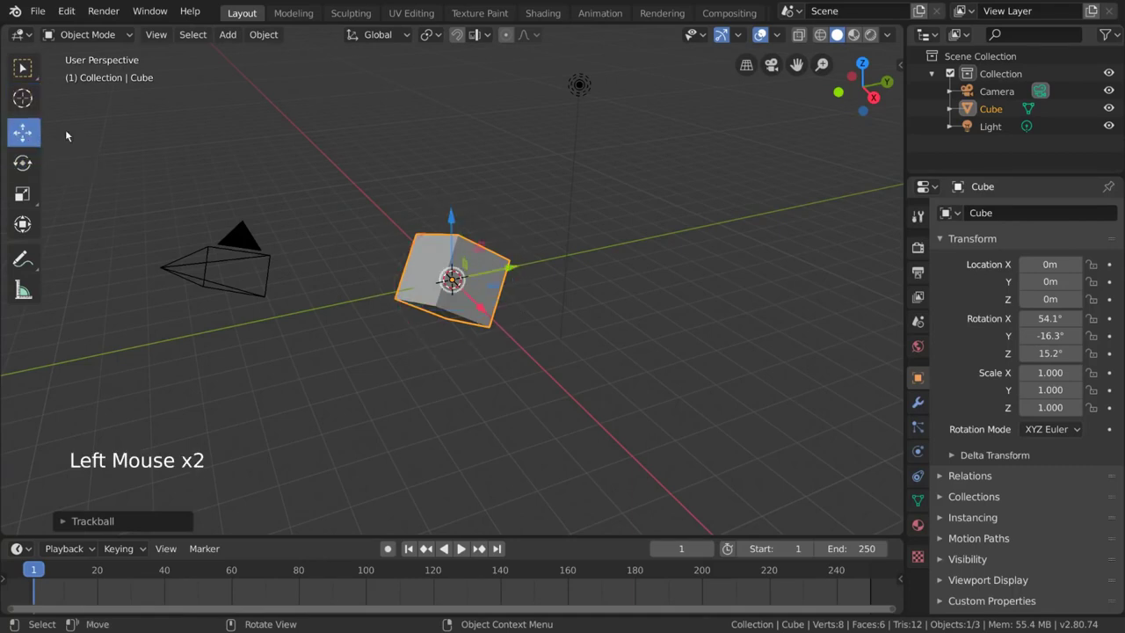
click(461, 216)
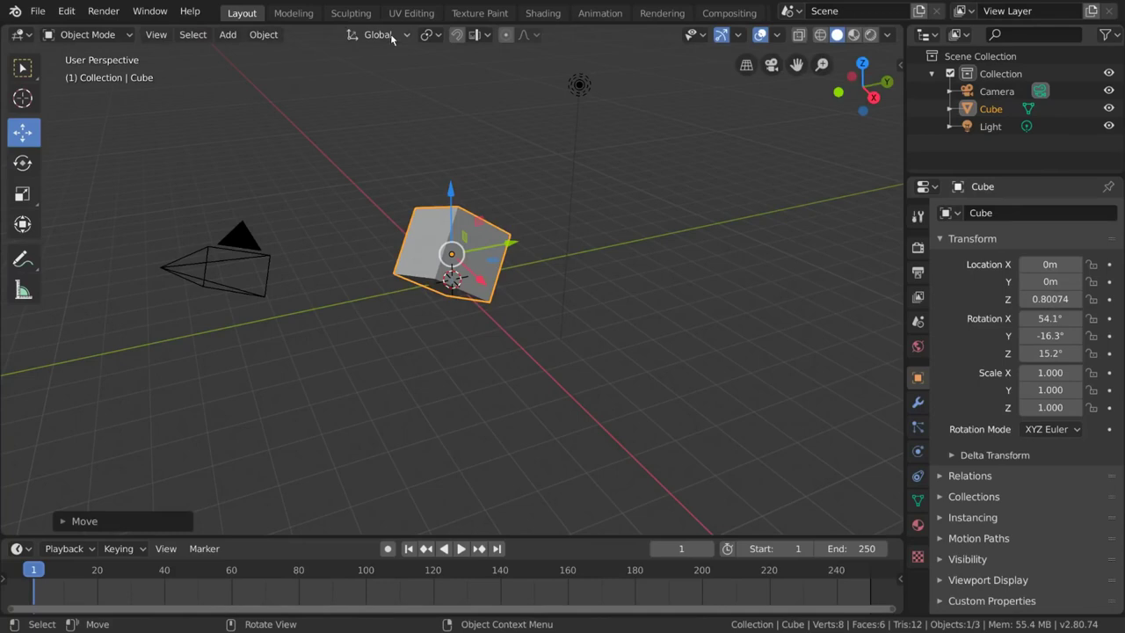
click(392, 37)
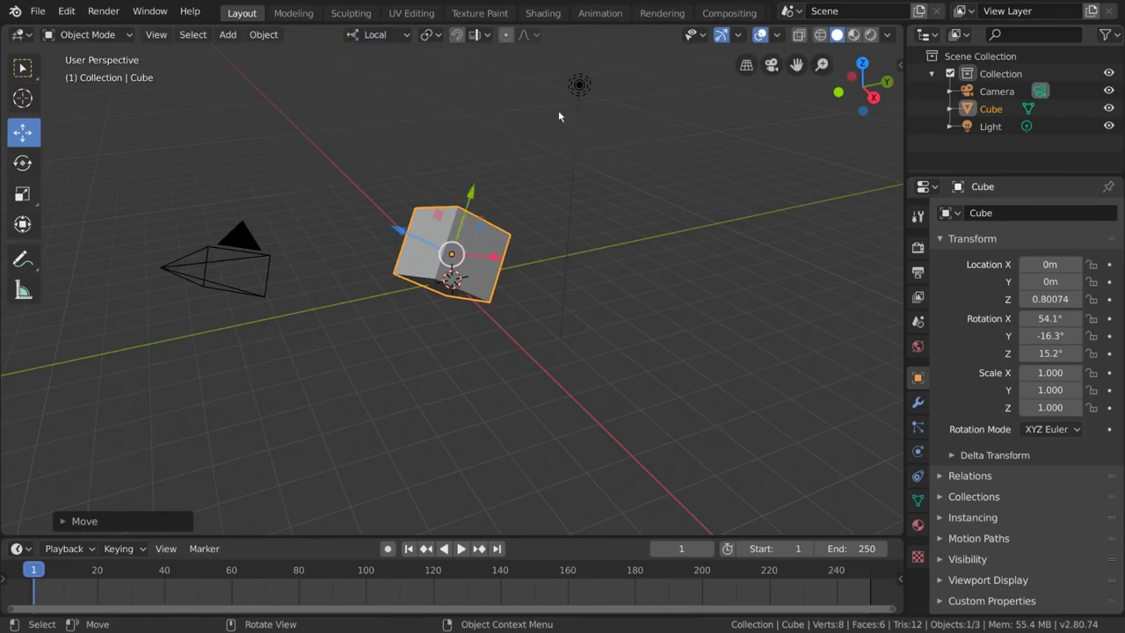
click(412, 235)
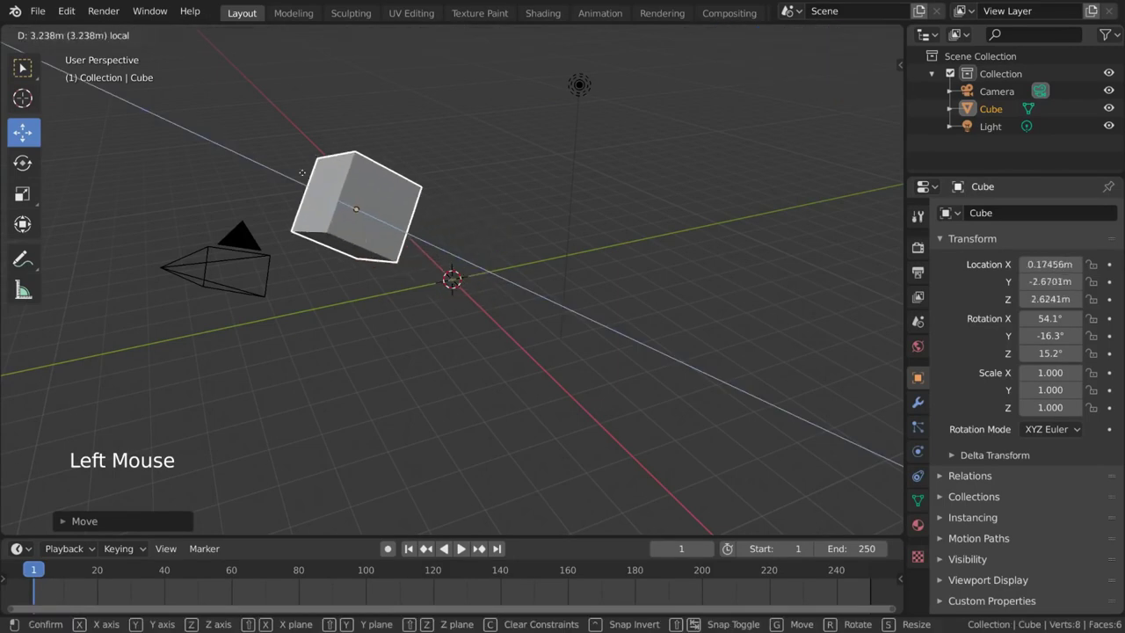
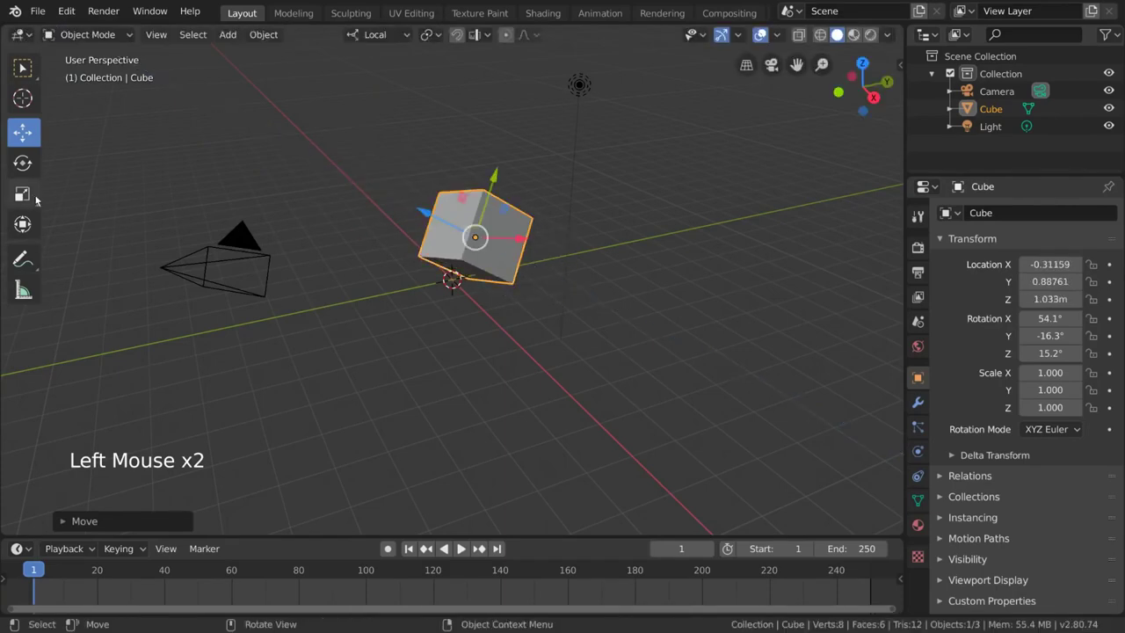
Undo a test X stretch, return the cube to the origin unrotated and scale it uniformly to 1.055.
click(34, 197)
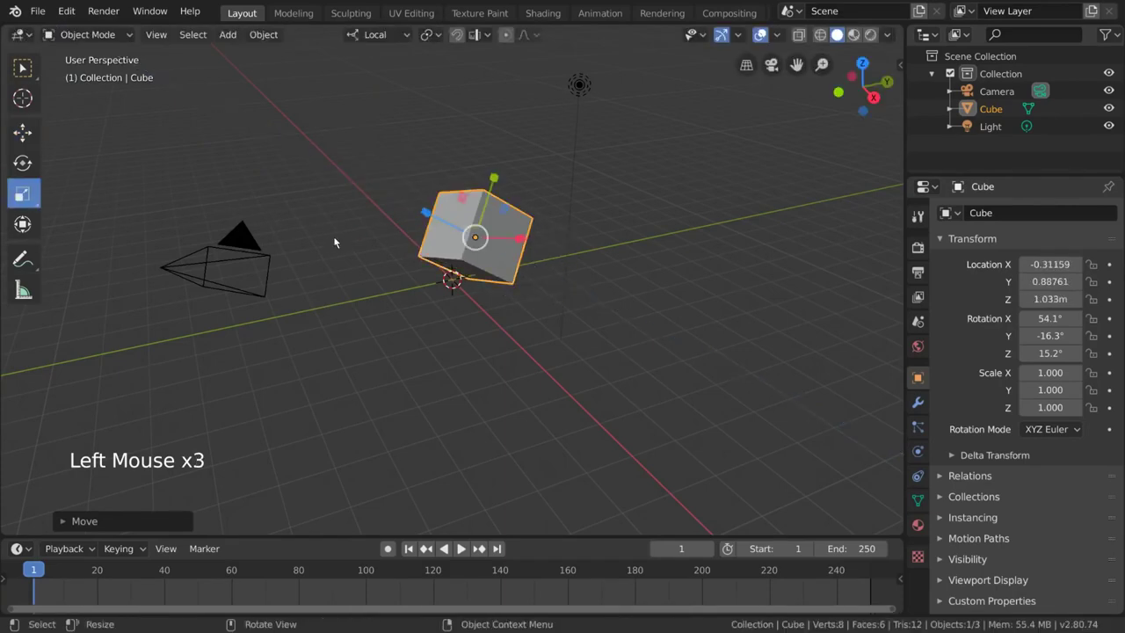
key(s)
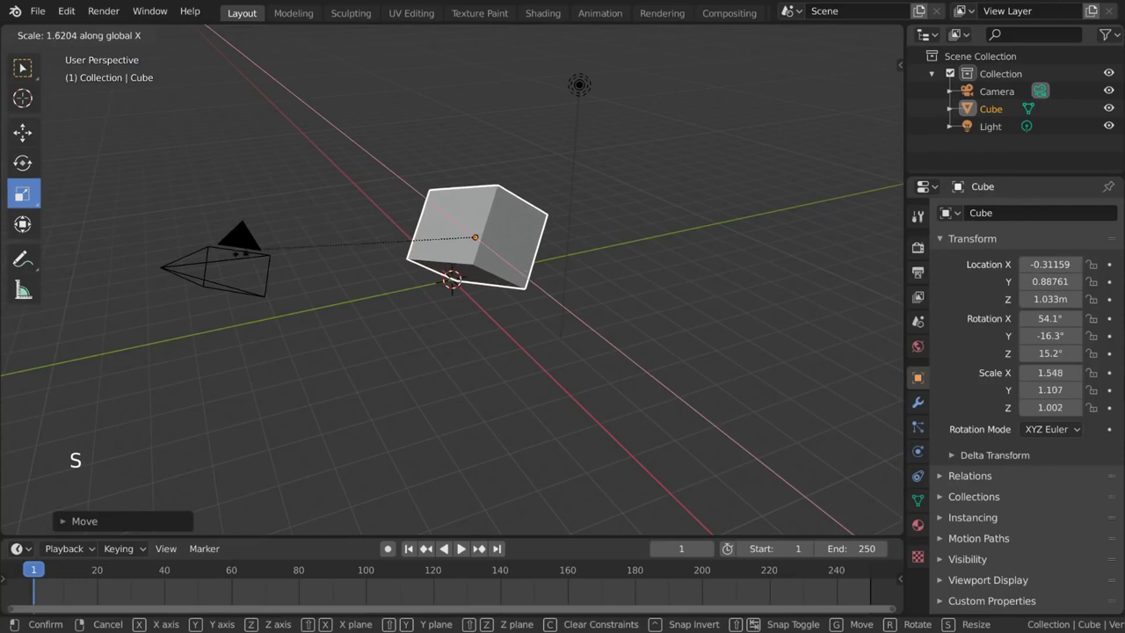
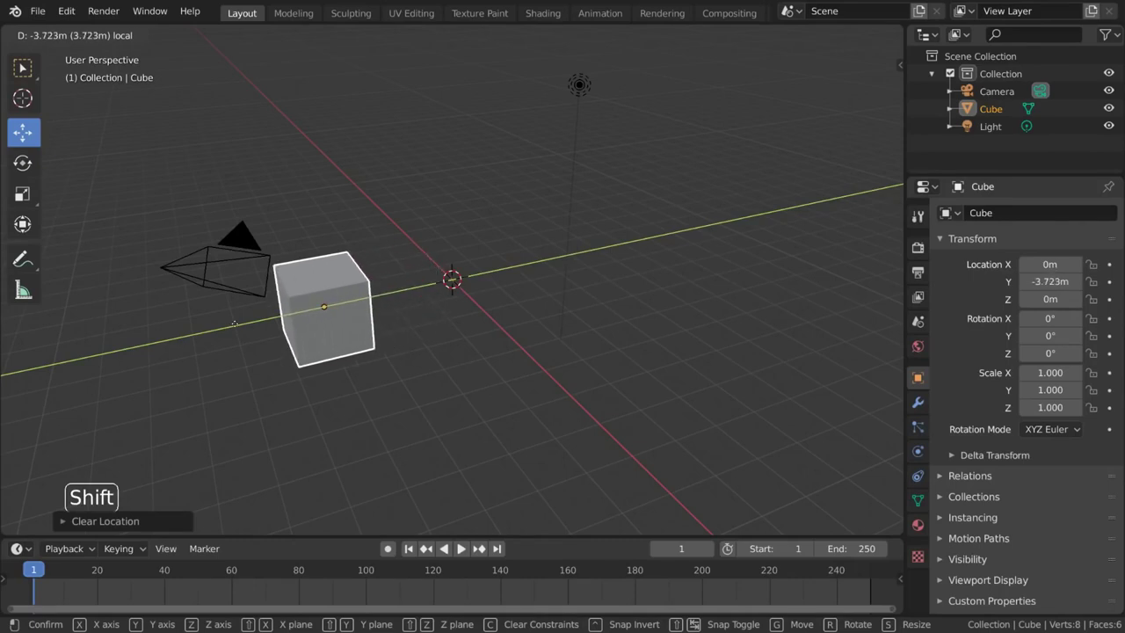
key(ctrl+z)
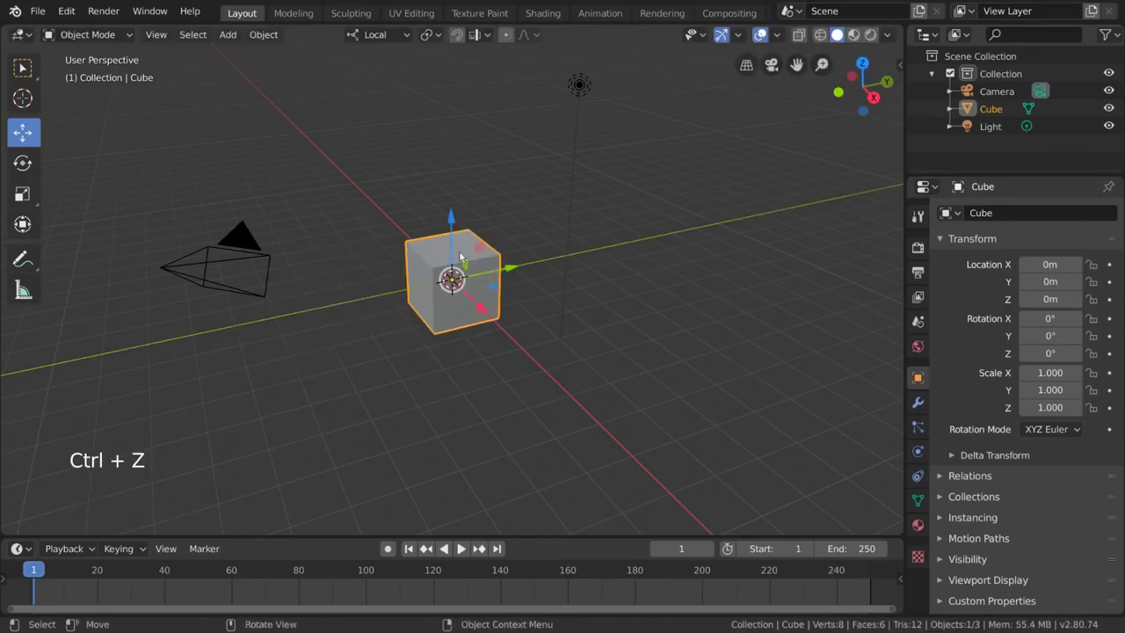
click(17, 169)
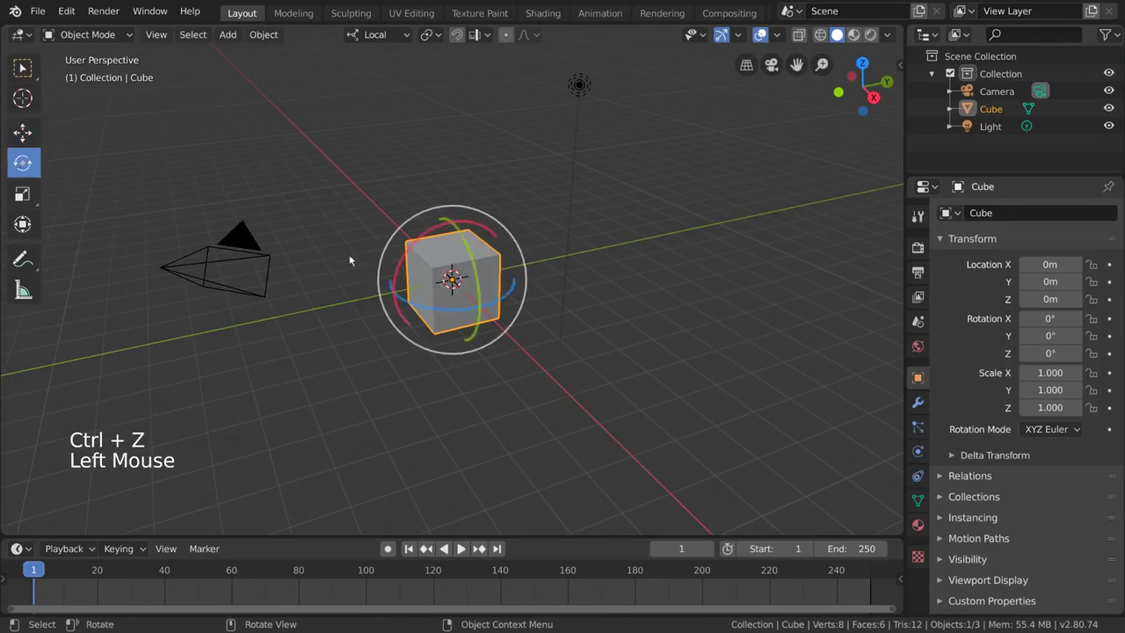
click(40, 198)
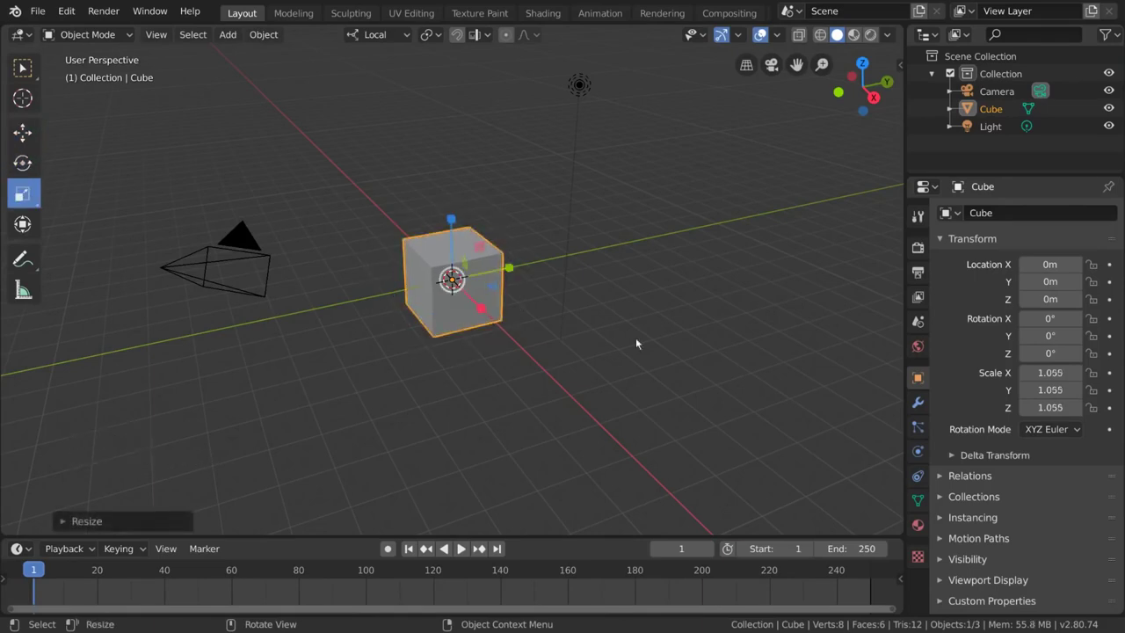
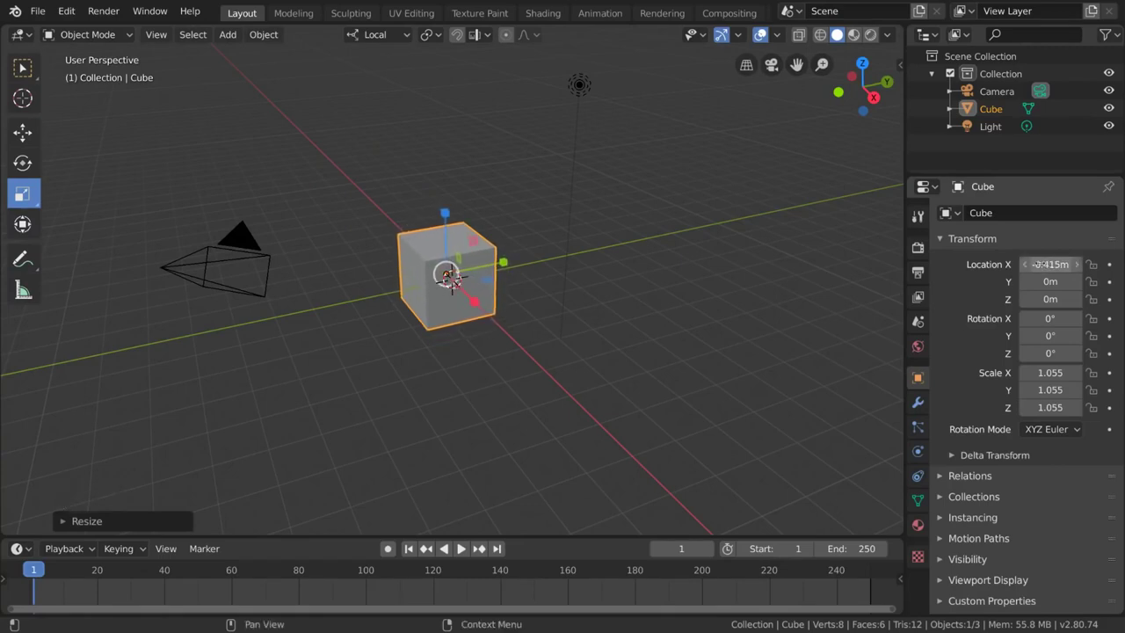
Duplicate the cube into a row of five and move Cube.004 along Y to about X 4.93, Y 0.05.
key(r)
key(alt+g)
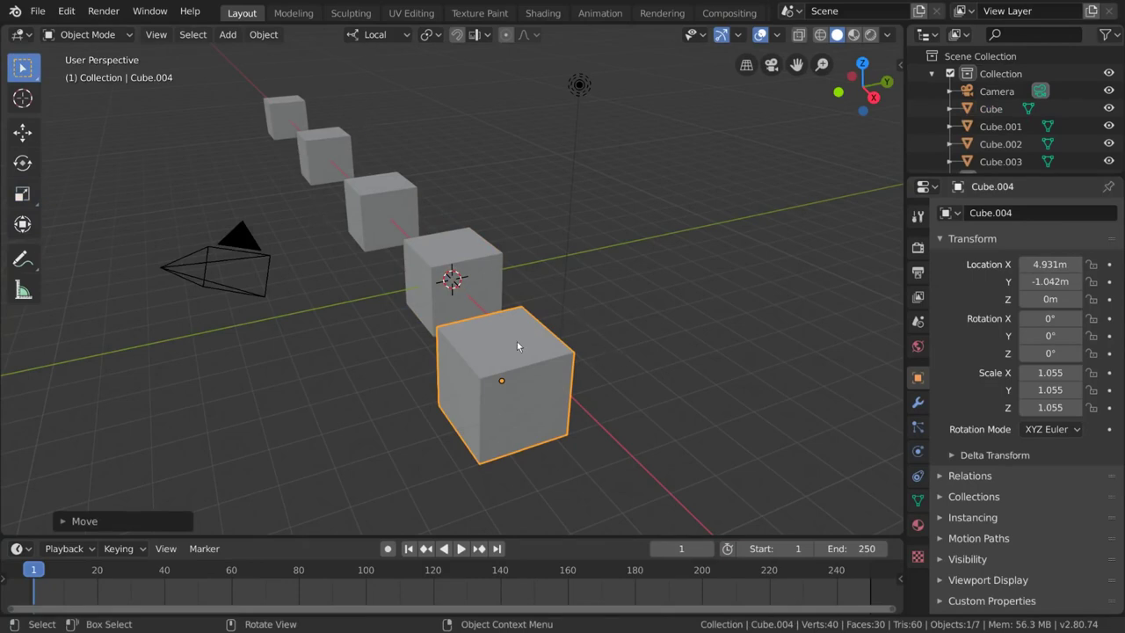
key(g)
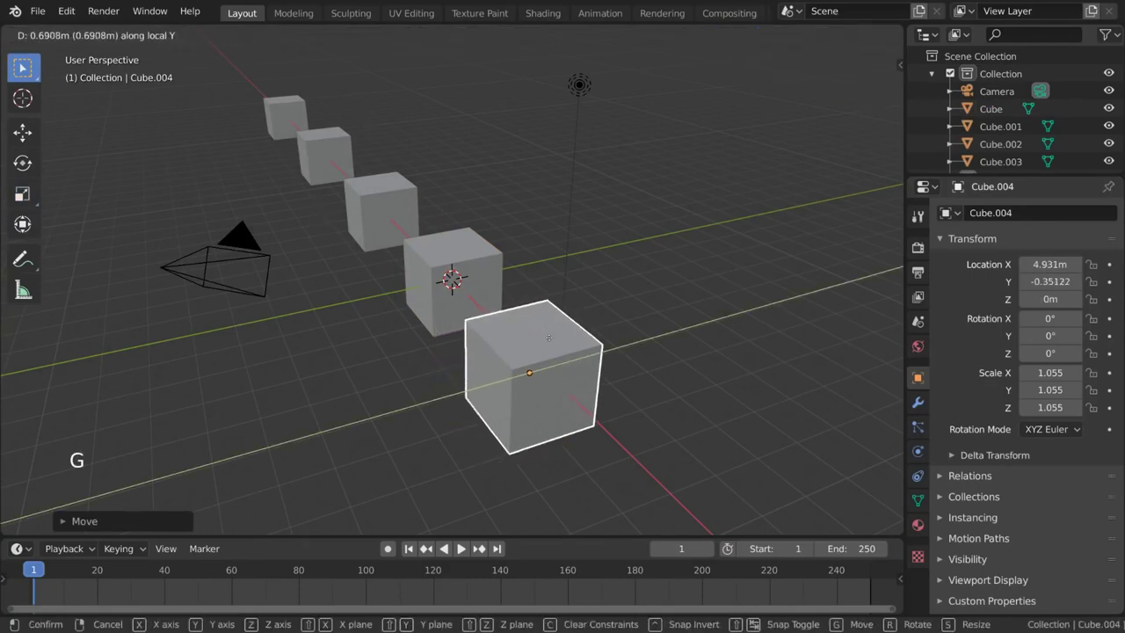
middle_click(576, 318)
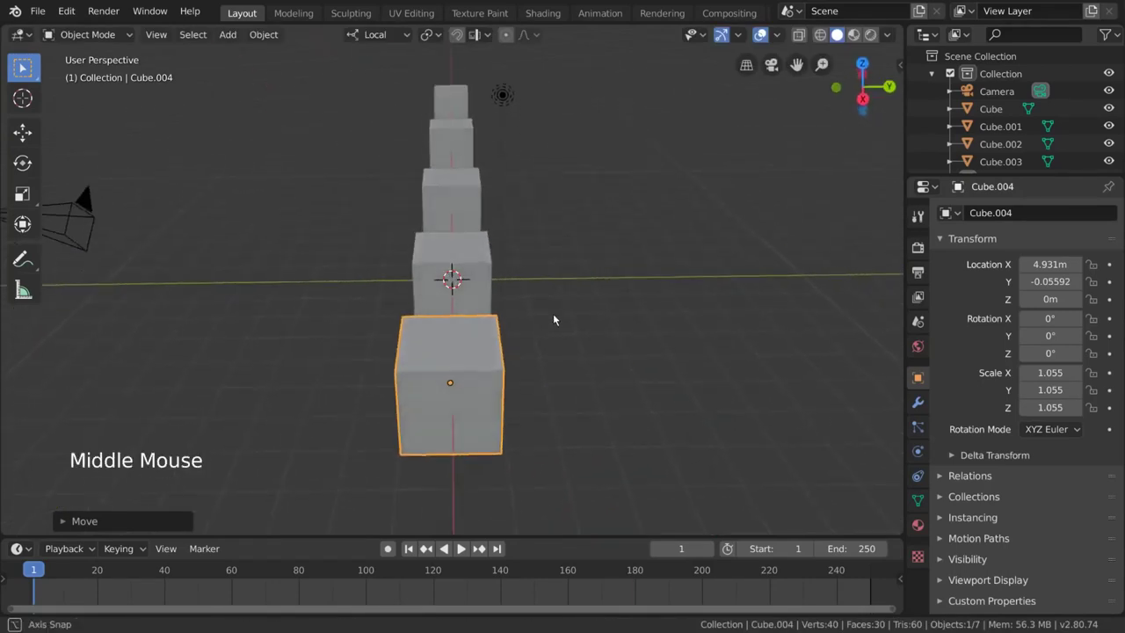
key(g)
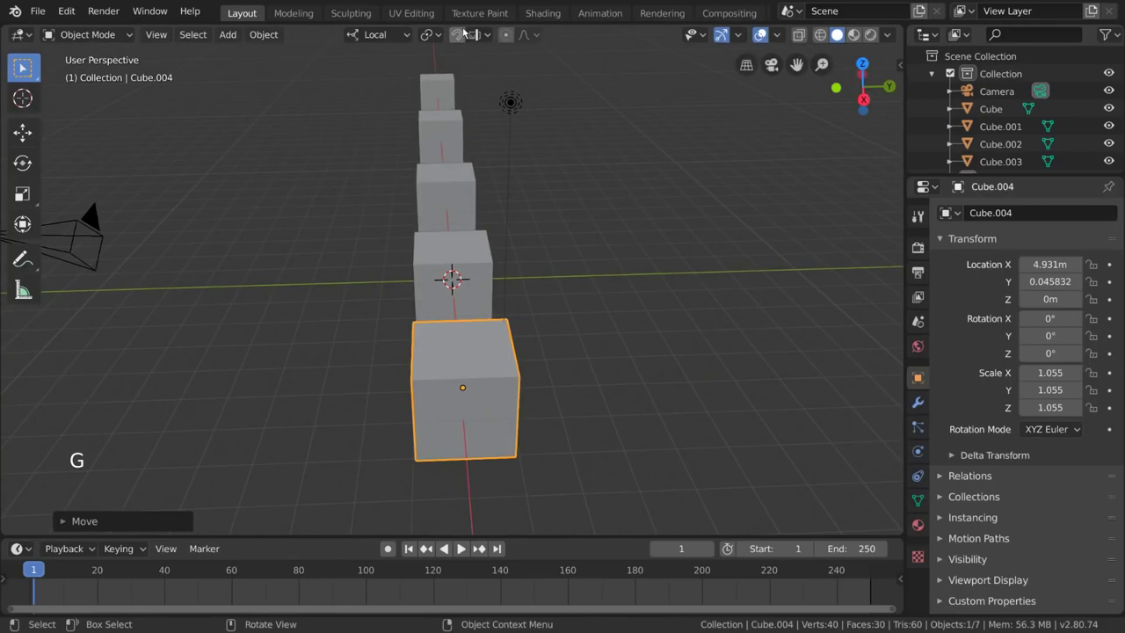
Enable the magnet snap toggle and move Cube.004 along Y with snapping so its Y location reads 0 m.
click(461, 42)
click(460, 41)
click(461, 41)
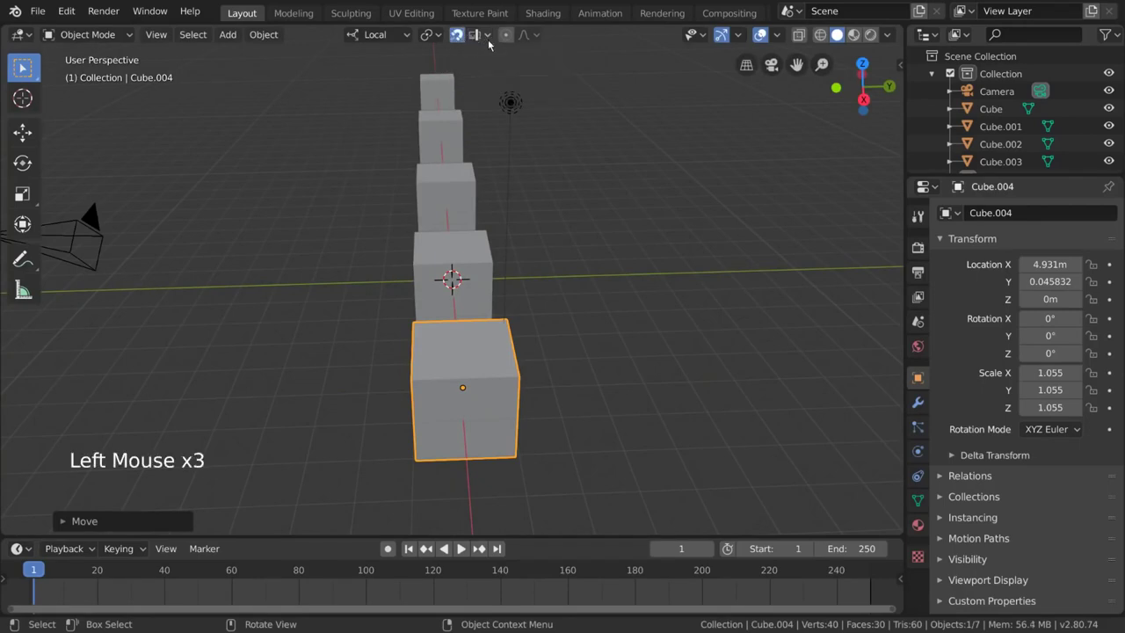
key(shift+Tab)
key(shift+Tab)
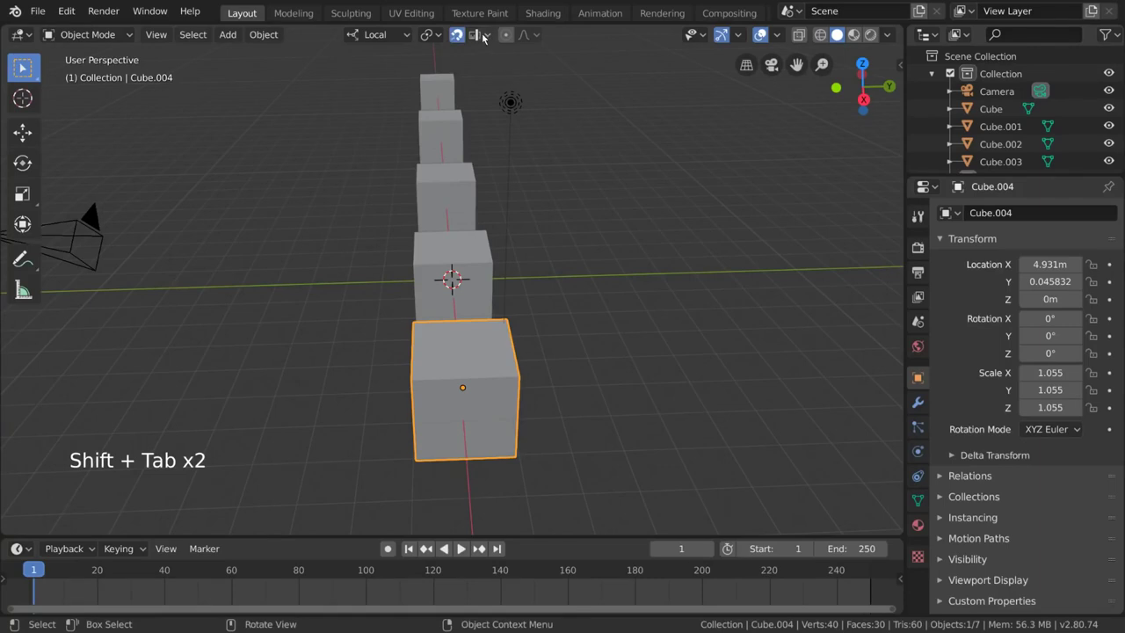
click(491, 37)
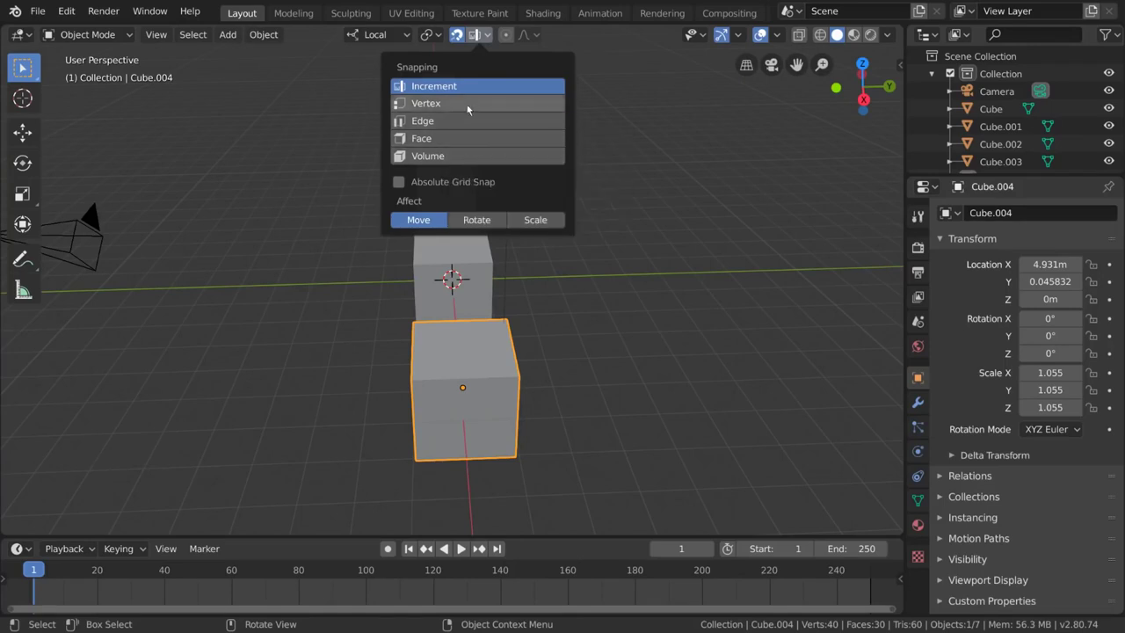
key(g)
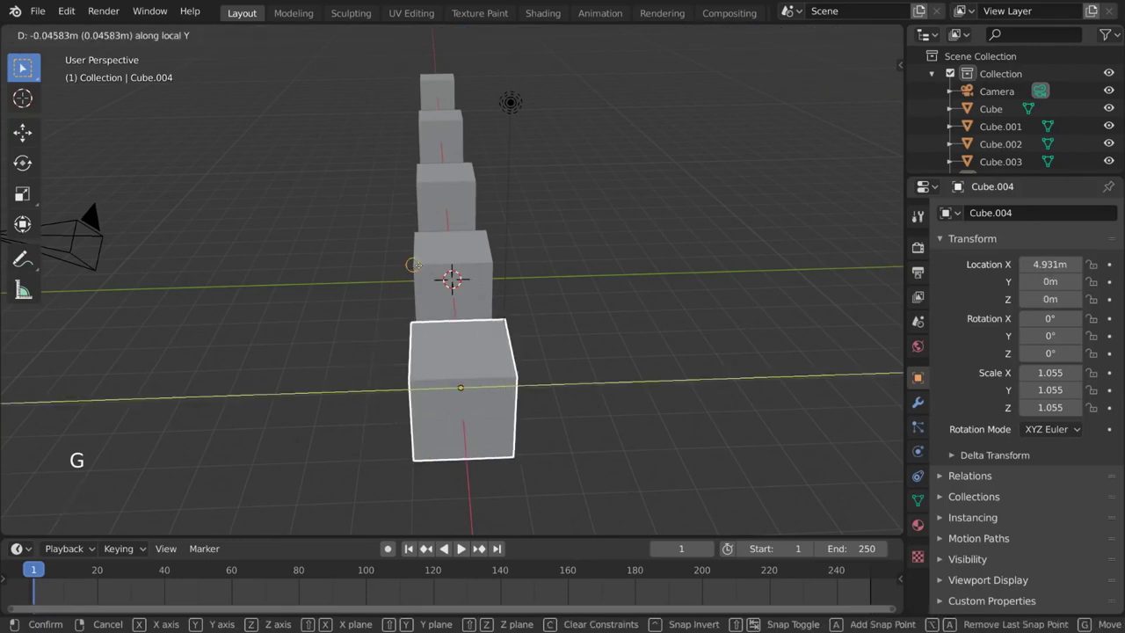